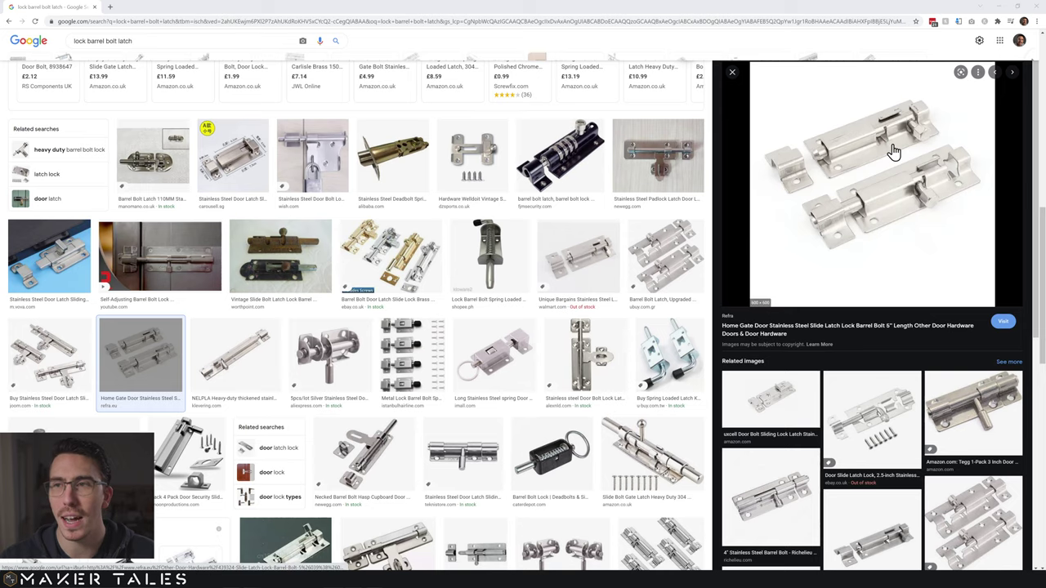
Leave the barrel bolt reference photos and bring up the empty Blender scene
left_click(1006, 17)
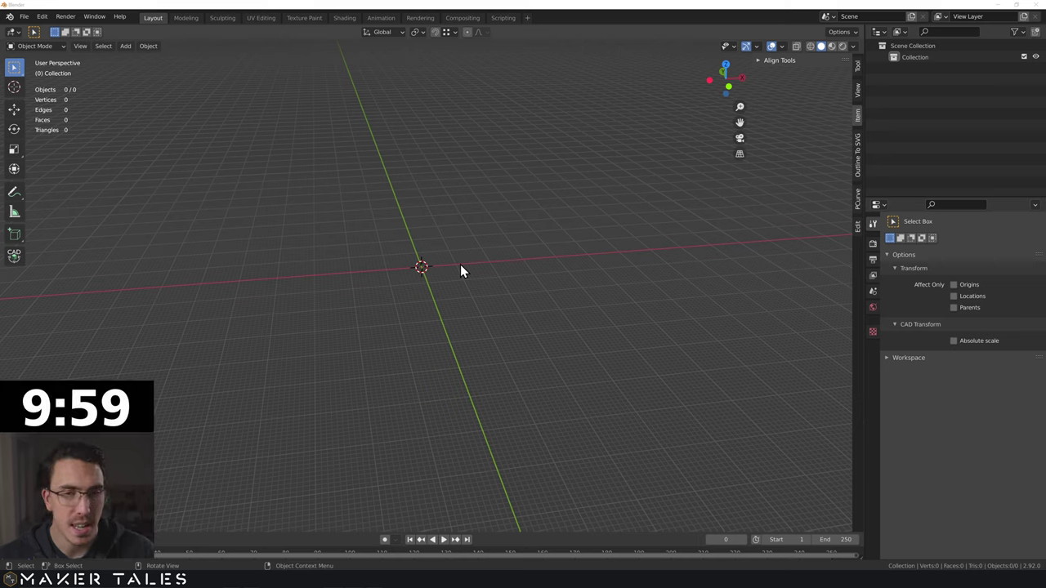
Add a default cube and set its X dimension to 80 mm, making an 80 × 10 × 10 mm bar
left_click(454, 274)
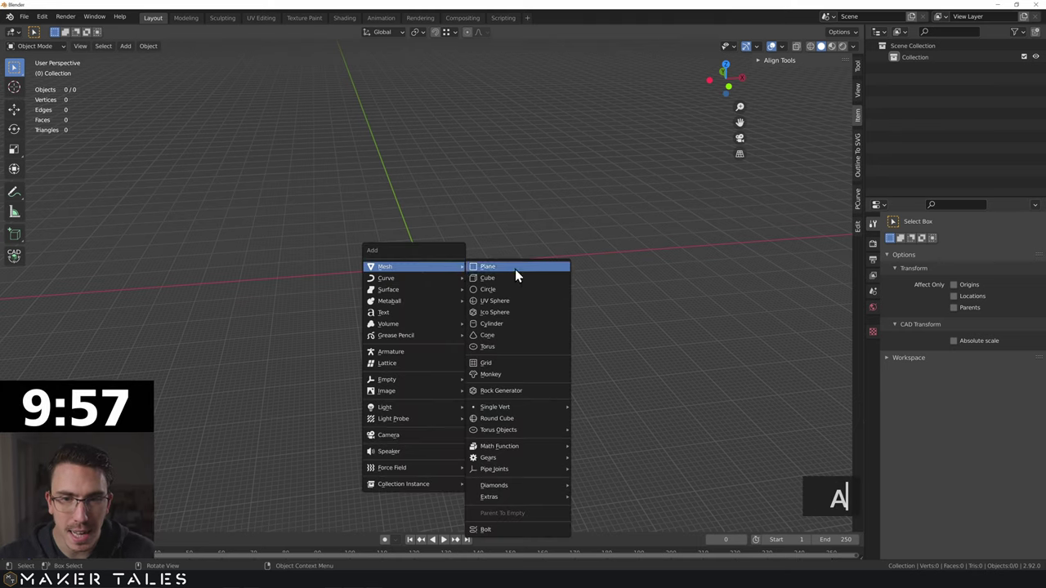
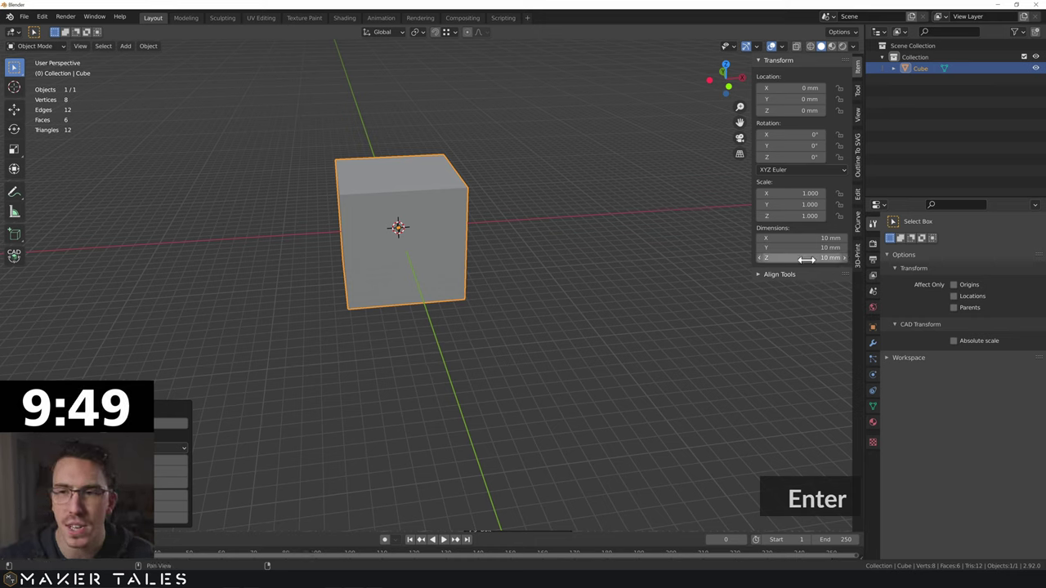
key("Return")
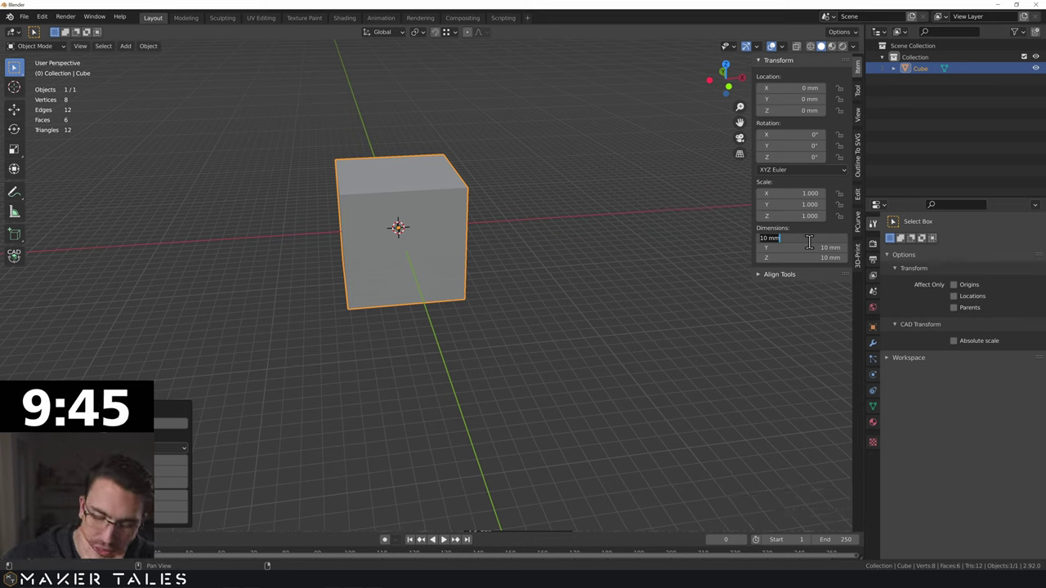
type("80")
key("Return")
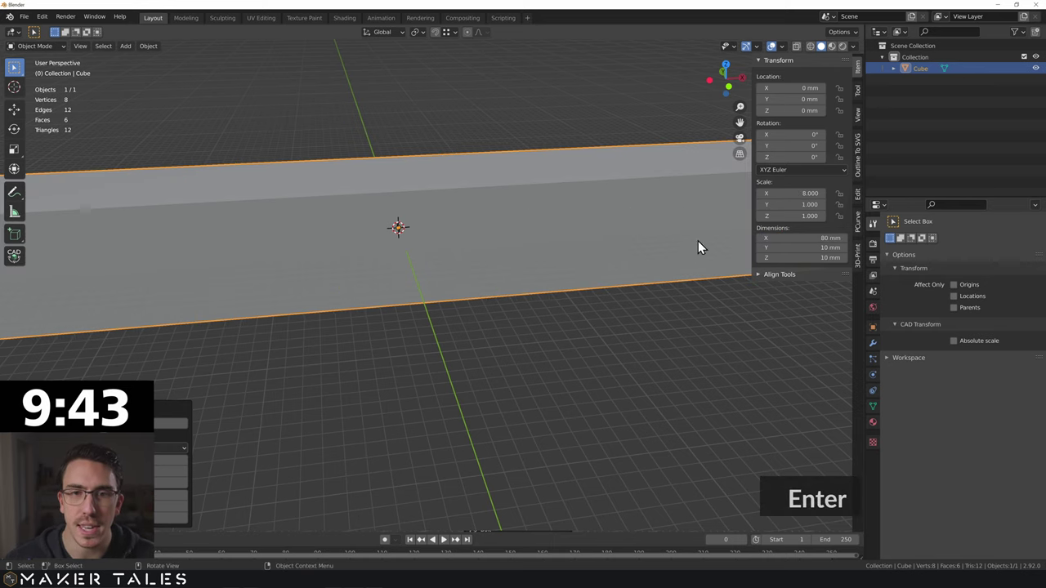
scroll("down", 3)
key("ctrl+a")
left_click(479, 260)
scroll("up", 3)
Bevel the bar's four long edges by 2.5 mm for an octagonal cross-section
middle_click(413, 281)
middle_click(435, 300)
middle_click(385, 303)
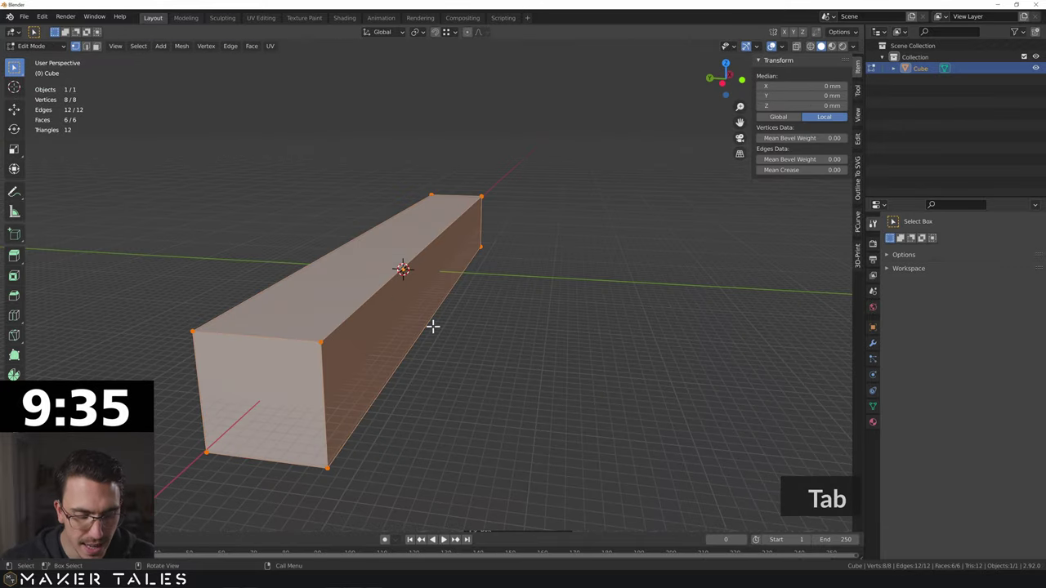
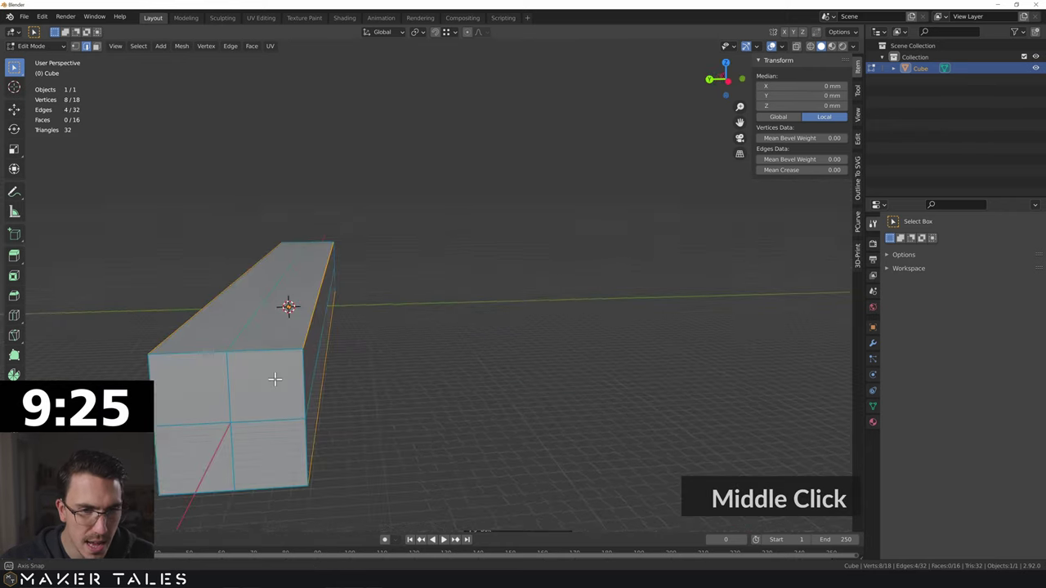
key("ctrl+b")
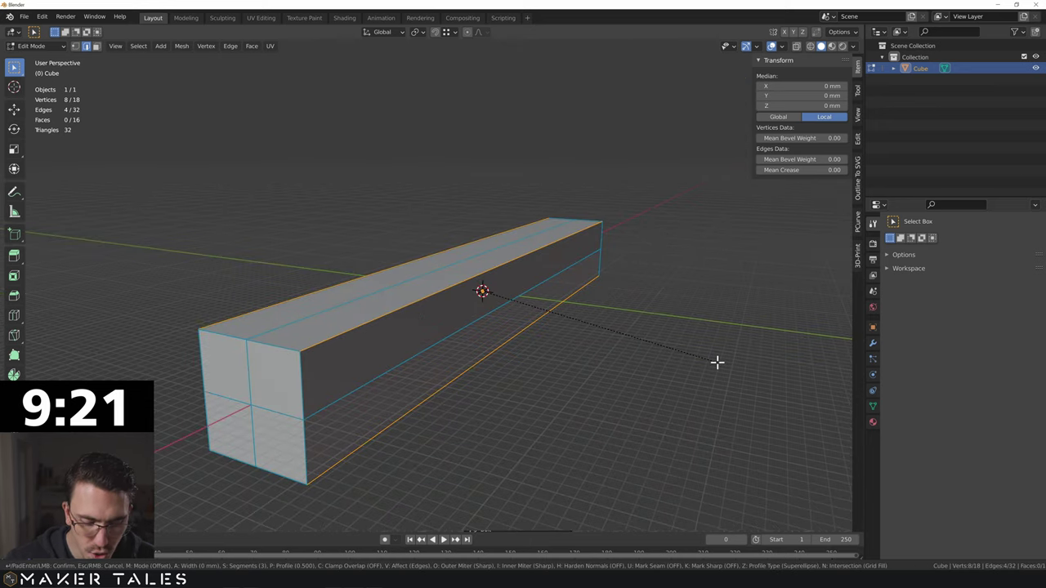
type("2.5")
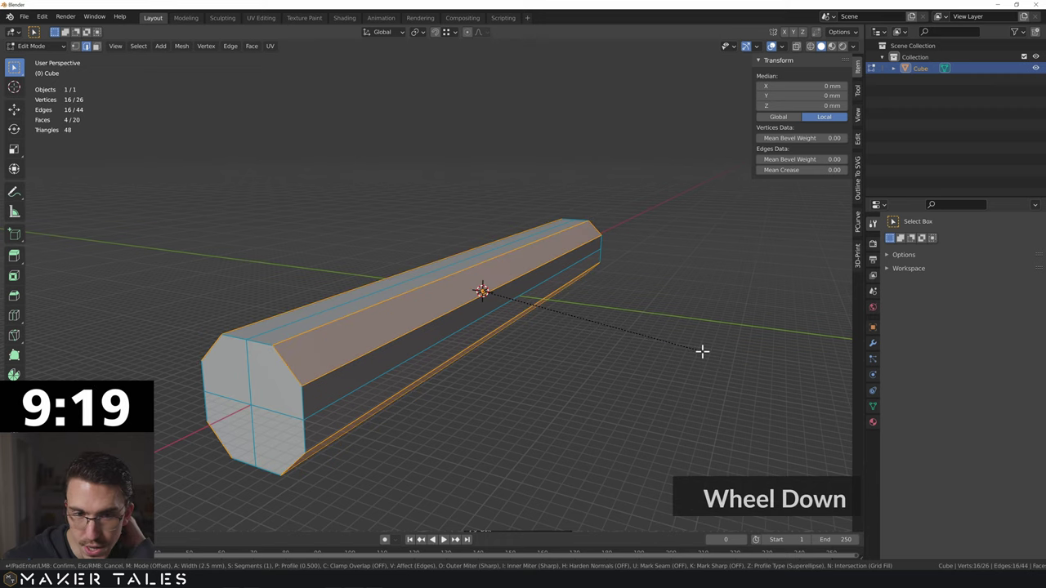
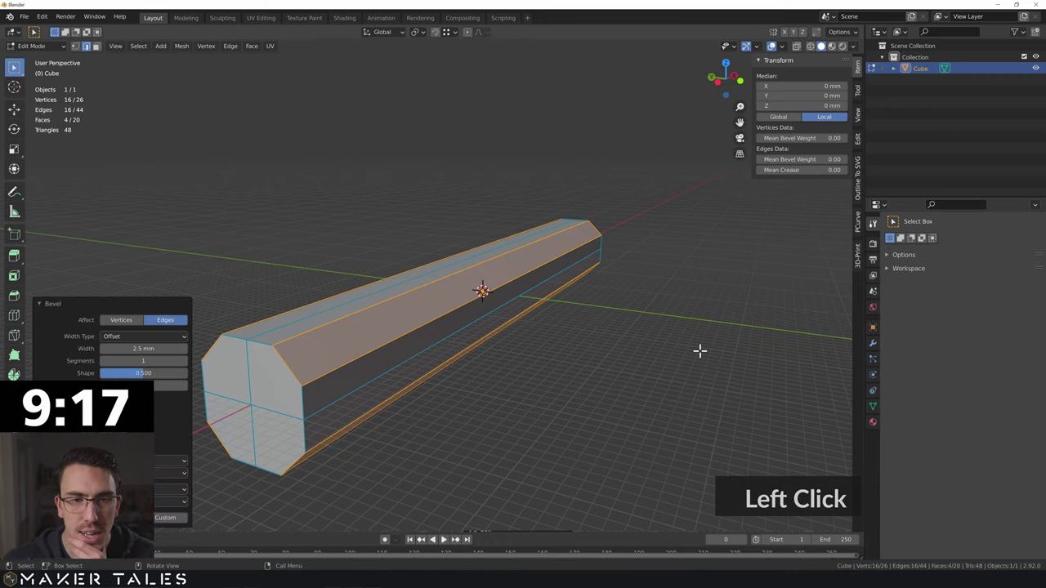
right_click(513, 358)
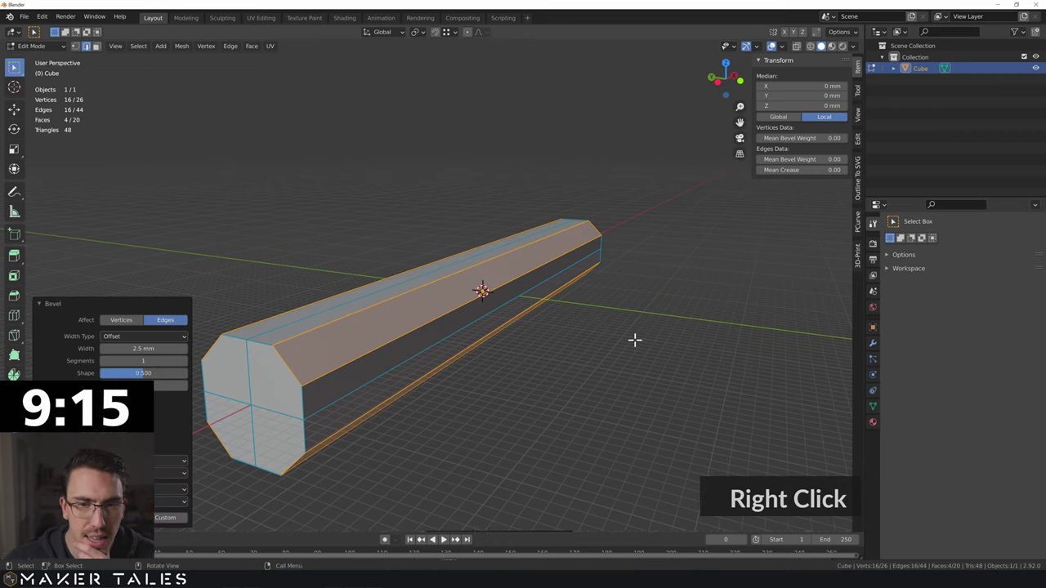
right_click(633, 327)
Deselect the chamfered edges and bring the bar into a side-on view
middle_click(624, 335)
left_click(632, 341)
middle_click(571, 362)
left_click(426, 422)
scroll("down", 3)
middle_click(539, 400)
middle_click(498, 425)
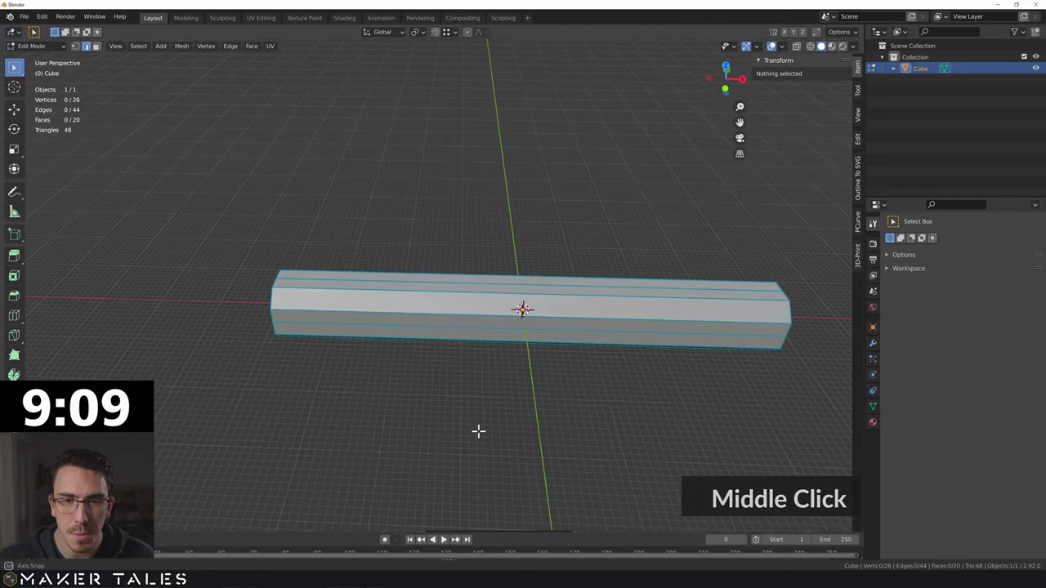
Start a loop cut across the bar and adjust the number of cuts toward seven
key("ctrl+r")
scroll("up", 3)
scroll("down", 3)
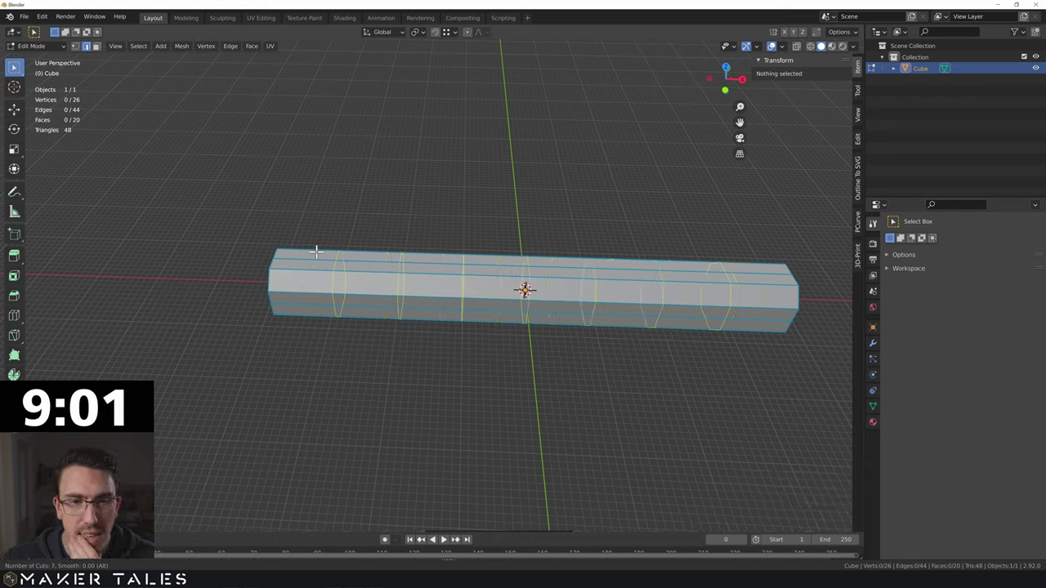
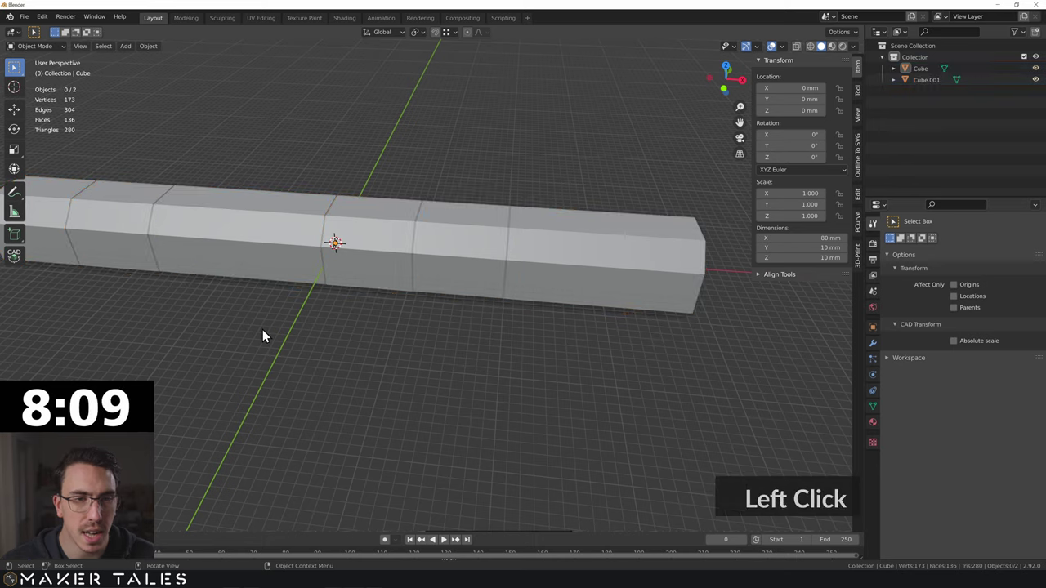
Edit the split-off housing object and move its bottom edges straight down along Z
double_click(258, 246)
key("Tab")
key("Tab")
middle_click(246, 264)
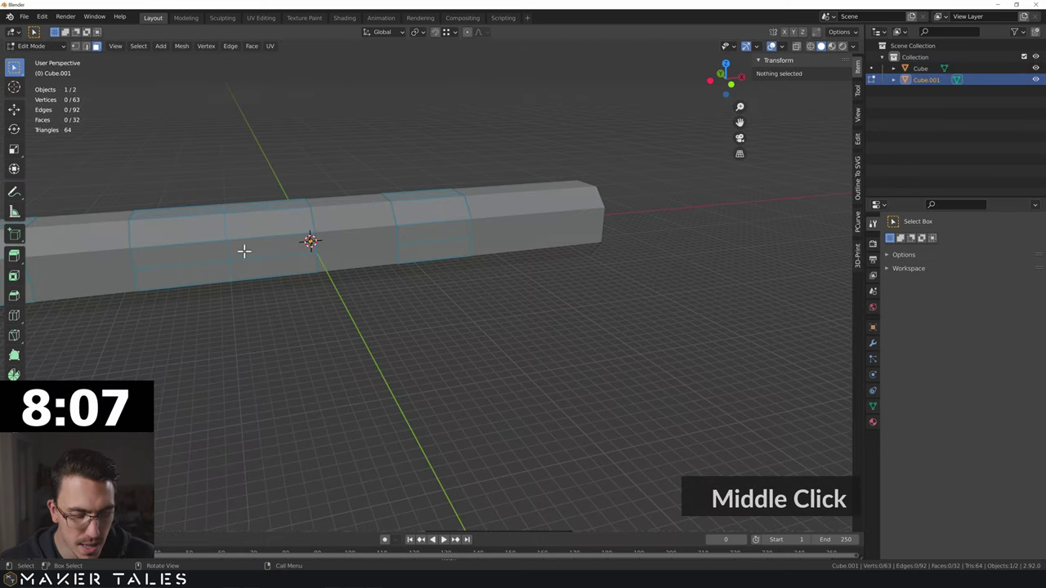
type("1")
middle_click(201, 311)
type("1")
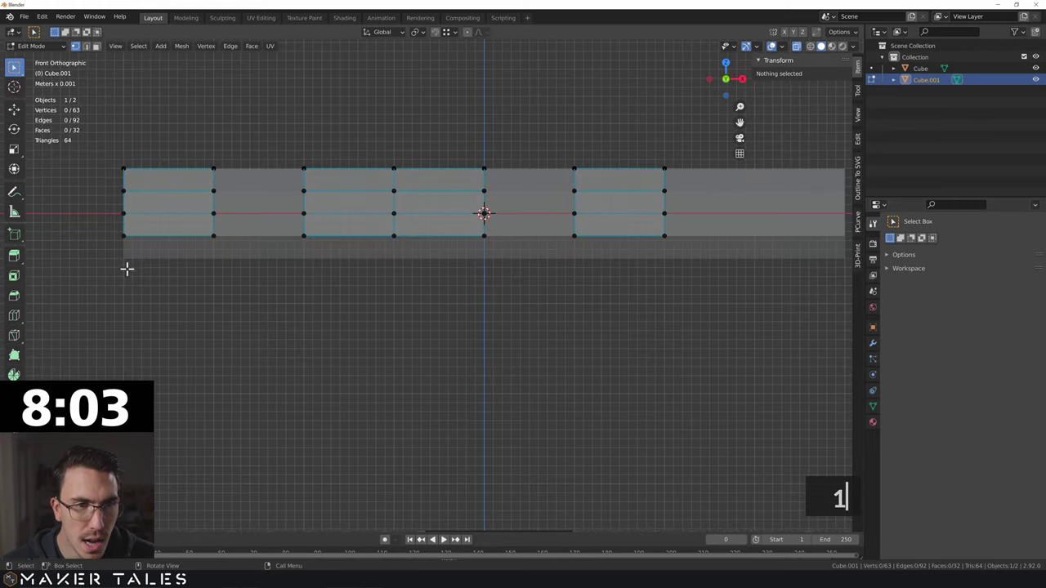
key("1")
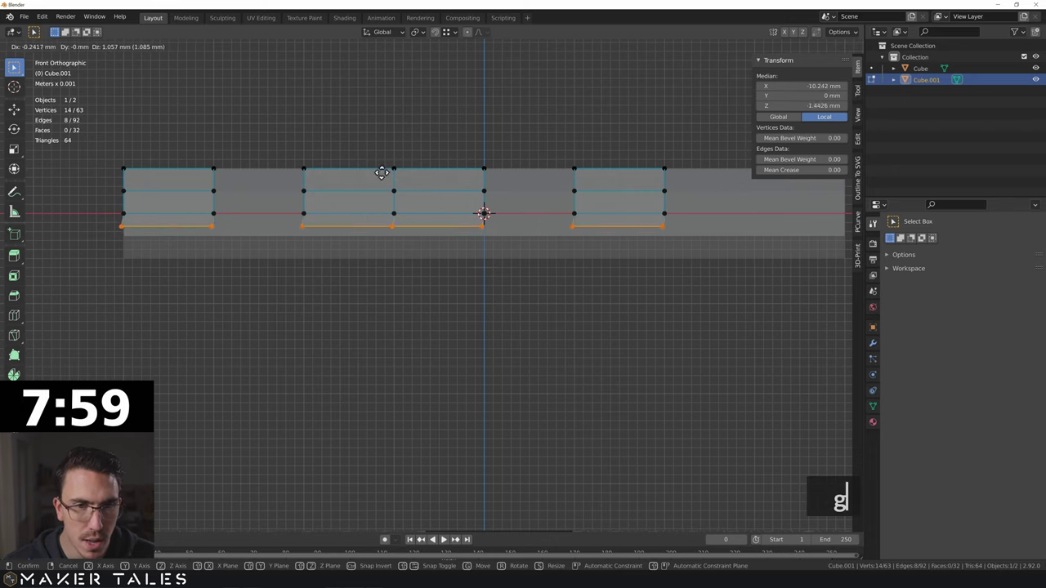
type("gz")
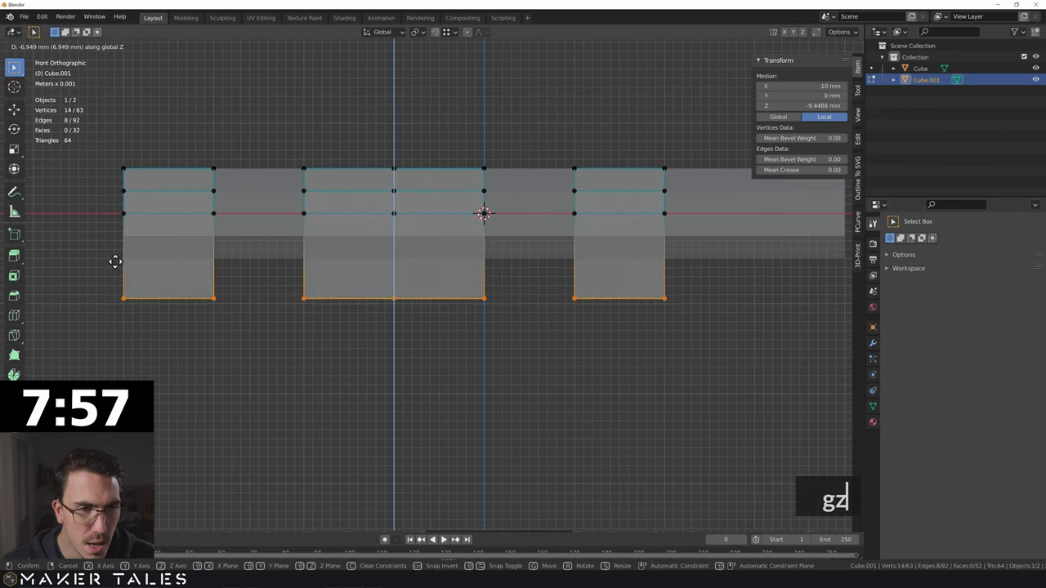
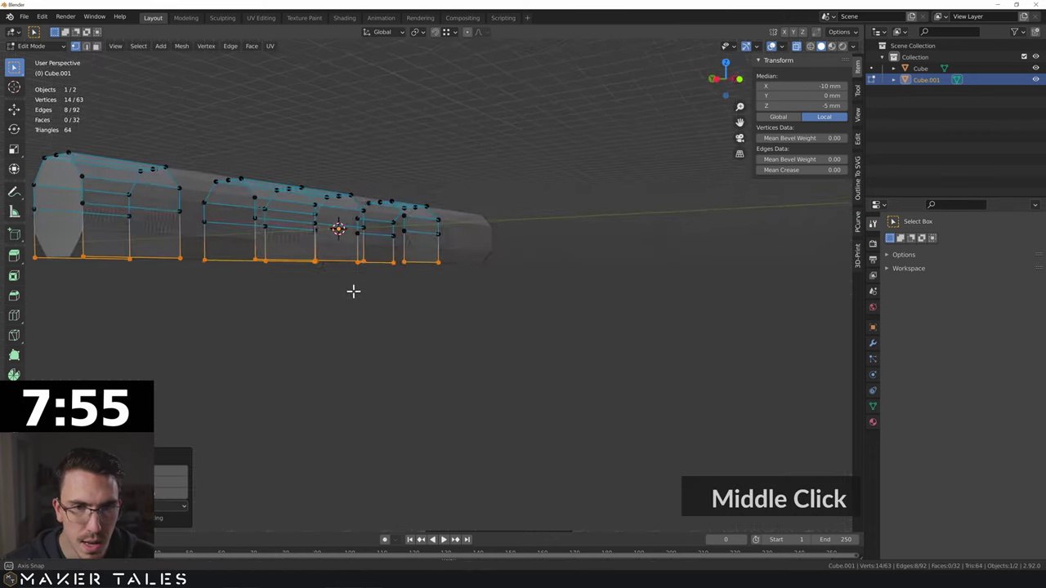
middle_click(270, 293)
Select all housing geometry and push it outward as a thin sleeve around the bolt
key("a")
middle_click(410, 297)
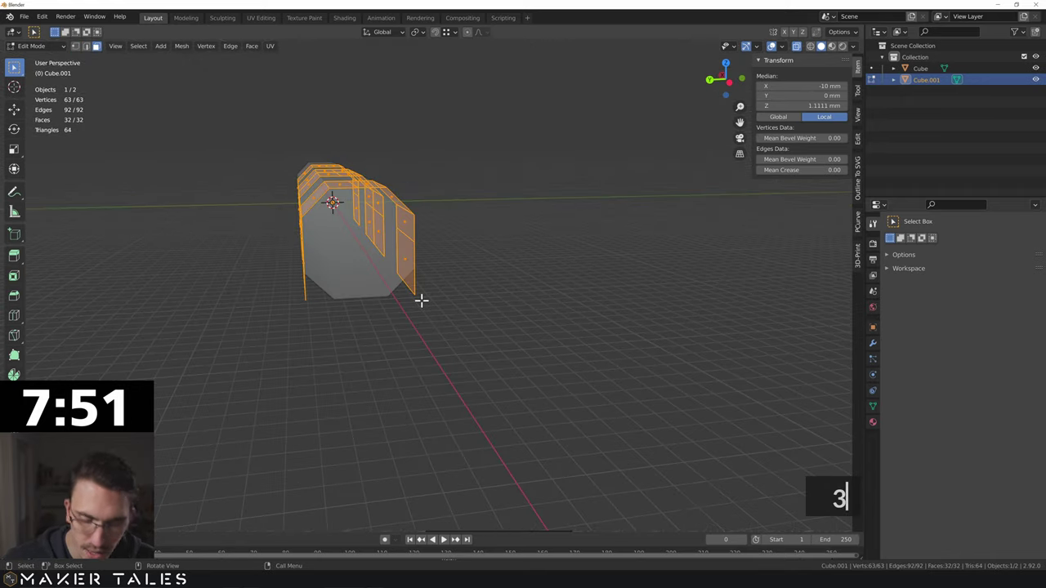
type("33")
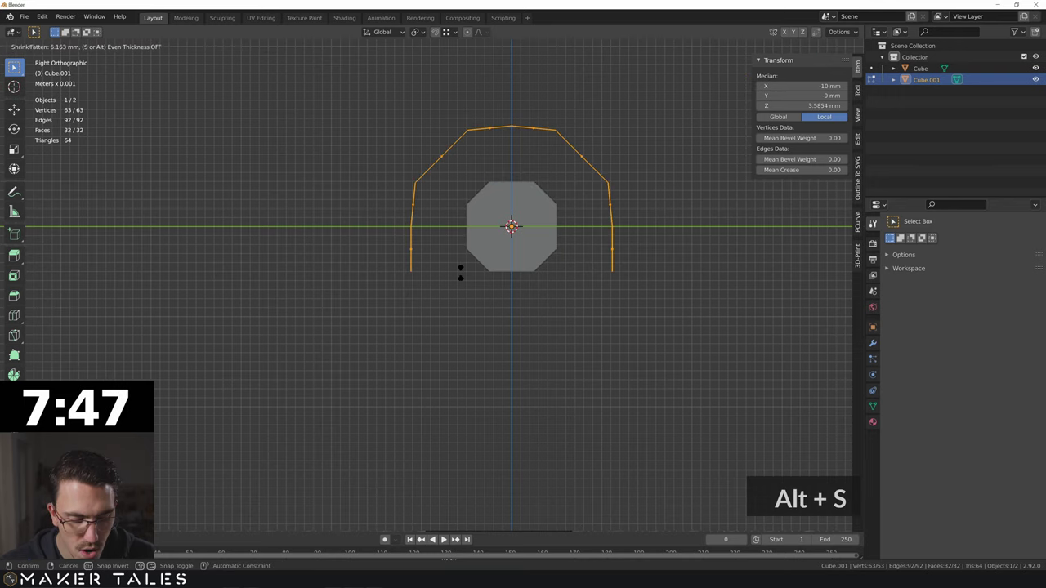
type("s")
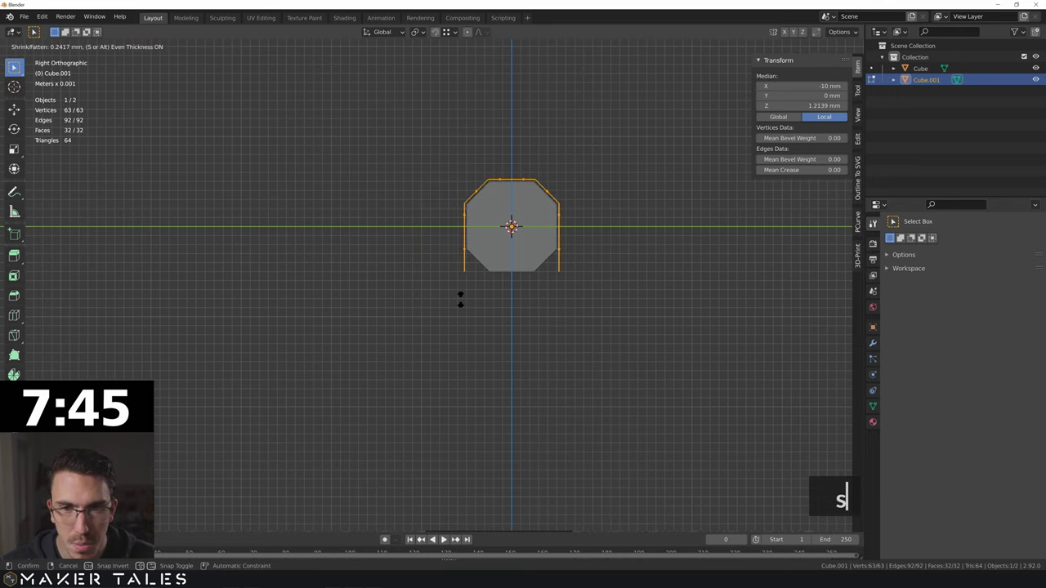
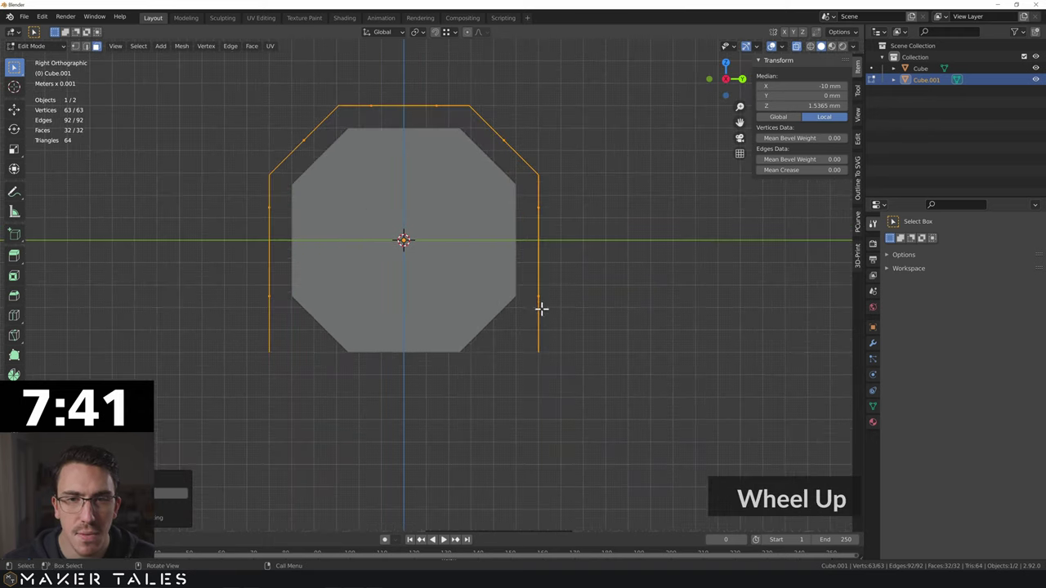
left_click(622, 275)
left_click(478, 252)
key("Tab")
key("ctrl+z")
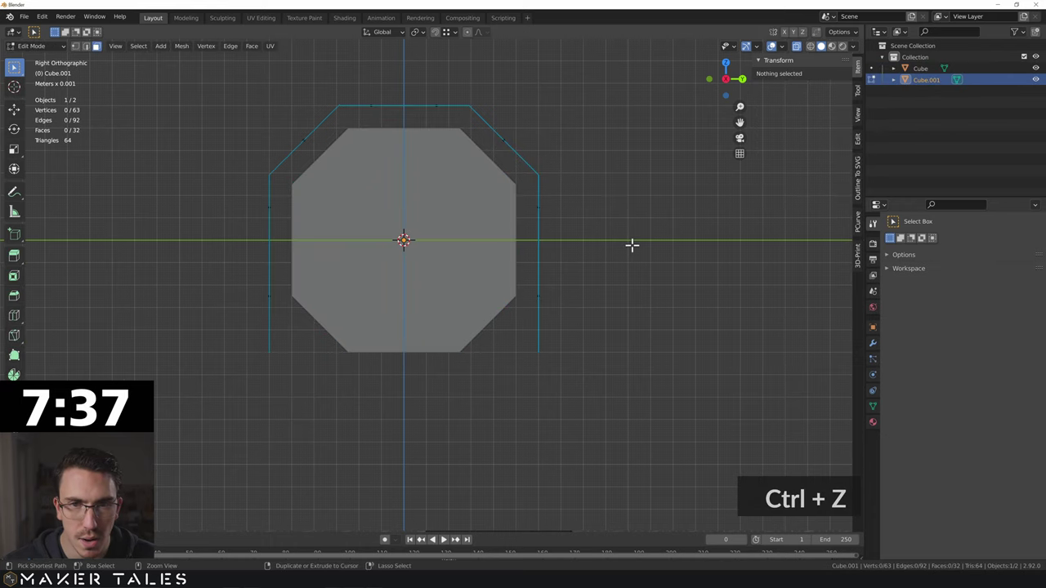
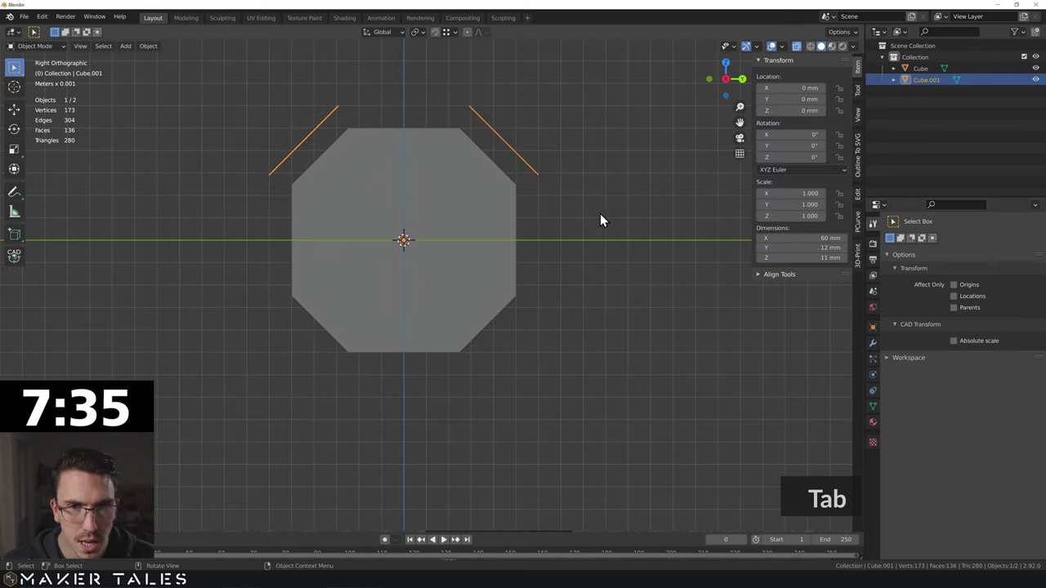
Inspect the housings from front and right views, then edit bolt and housings together in edge mode
middle_click(596, 219)
scroll("down", 3)
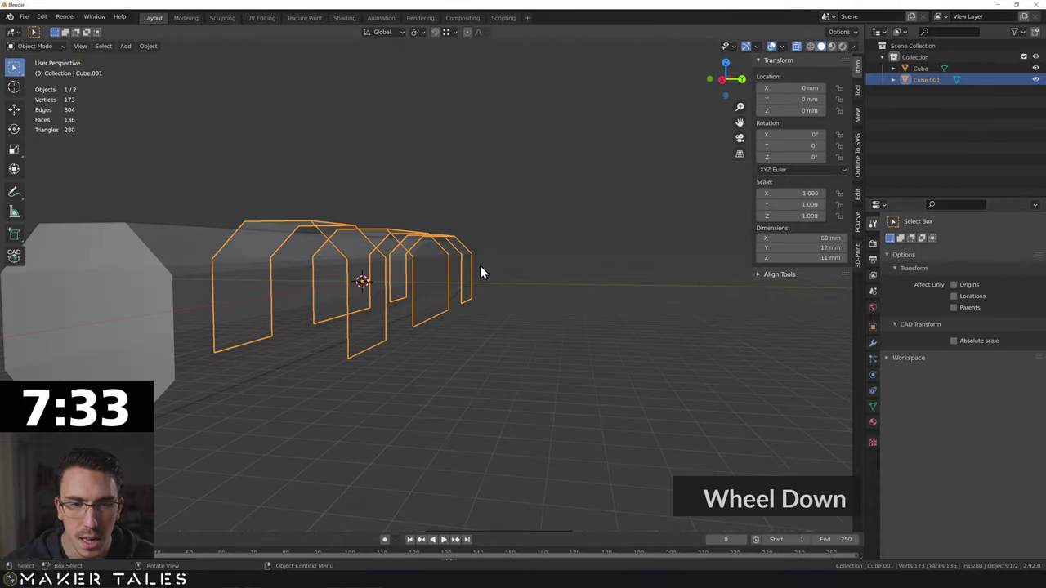
key("alt+z")
key("1")
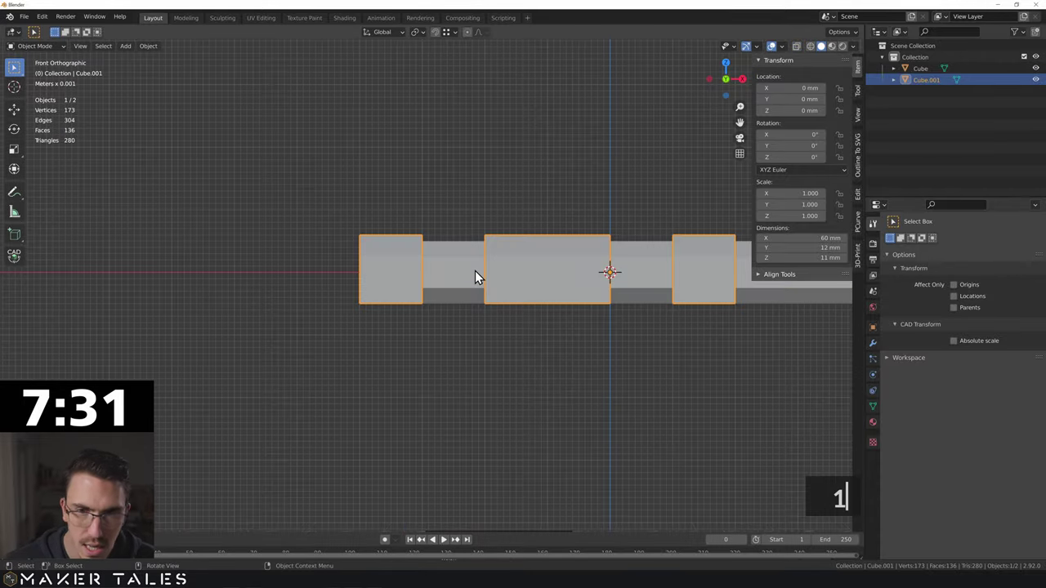
type("13")
type("13")
middle_click(500, 266)
left_click(465, 261)
key("Tab")
key("3")
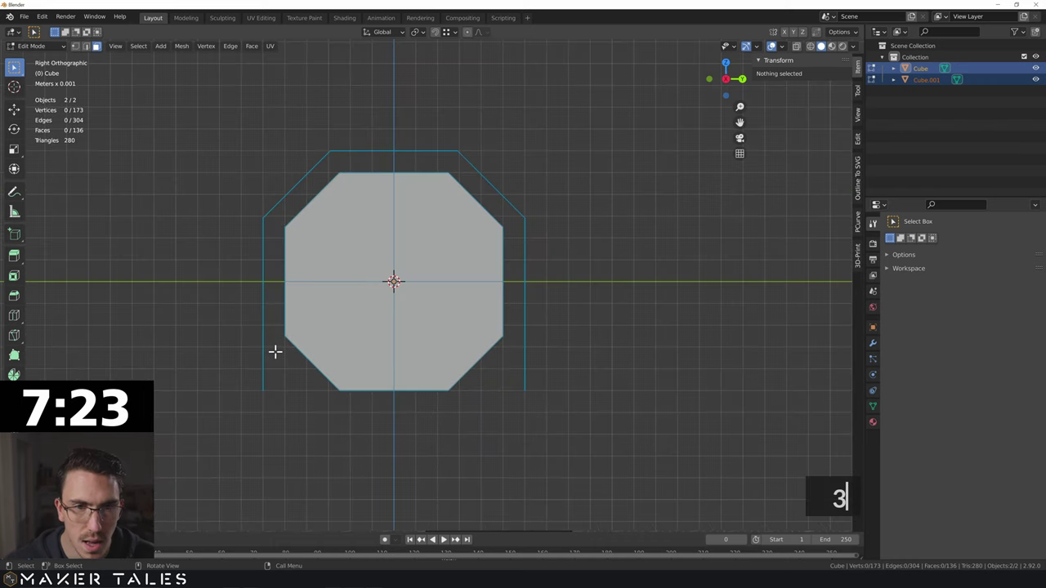
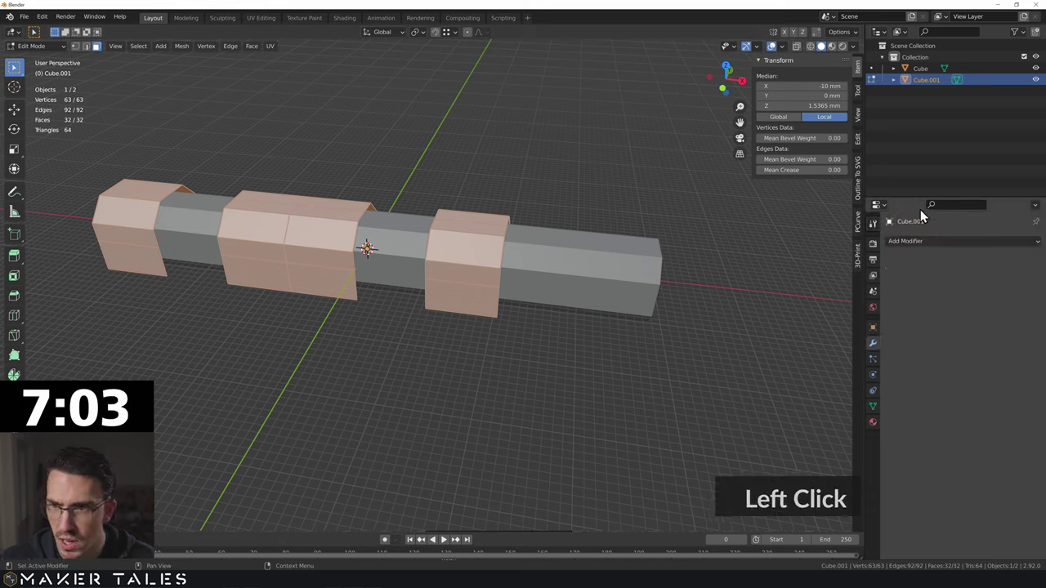
Add a Solidify modifier with 3.5 mm thickness, offset 1.0 outward and Even Thickness on
left_click(924, 236)
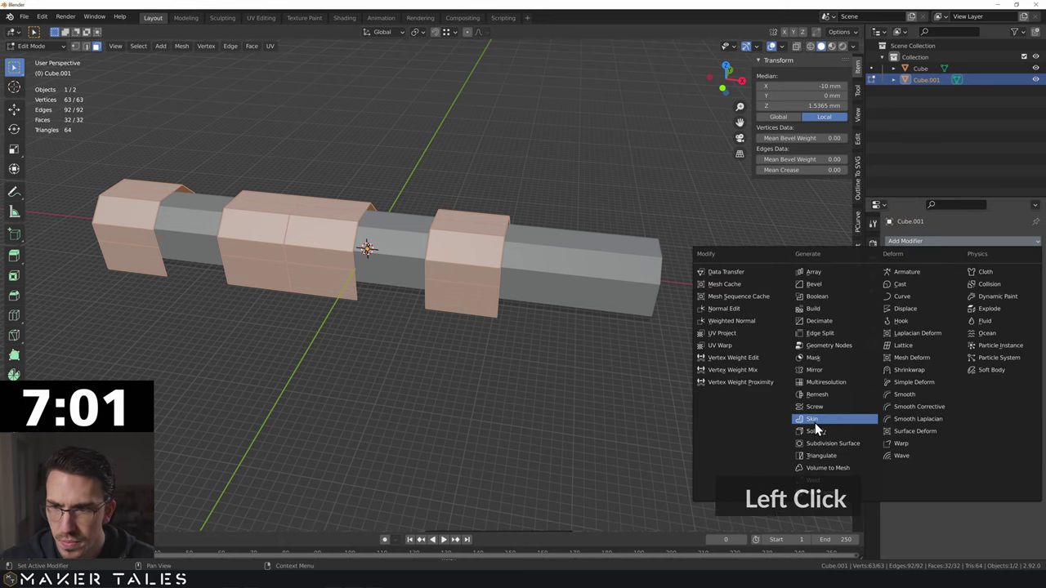
left_click(825, 437)
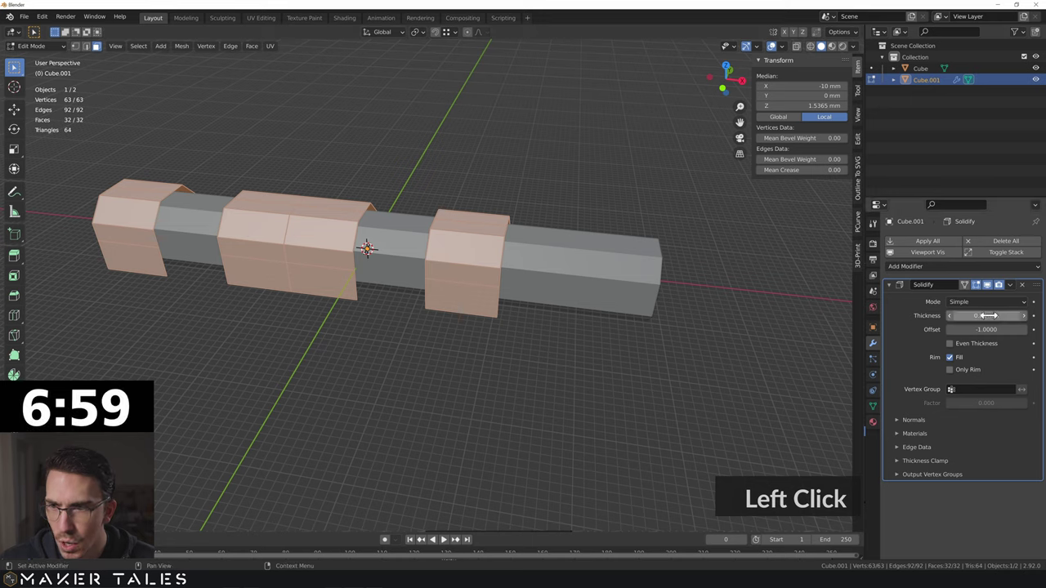
type("|")
type("5")
key("Return")
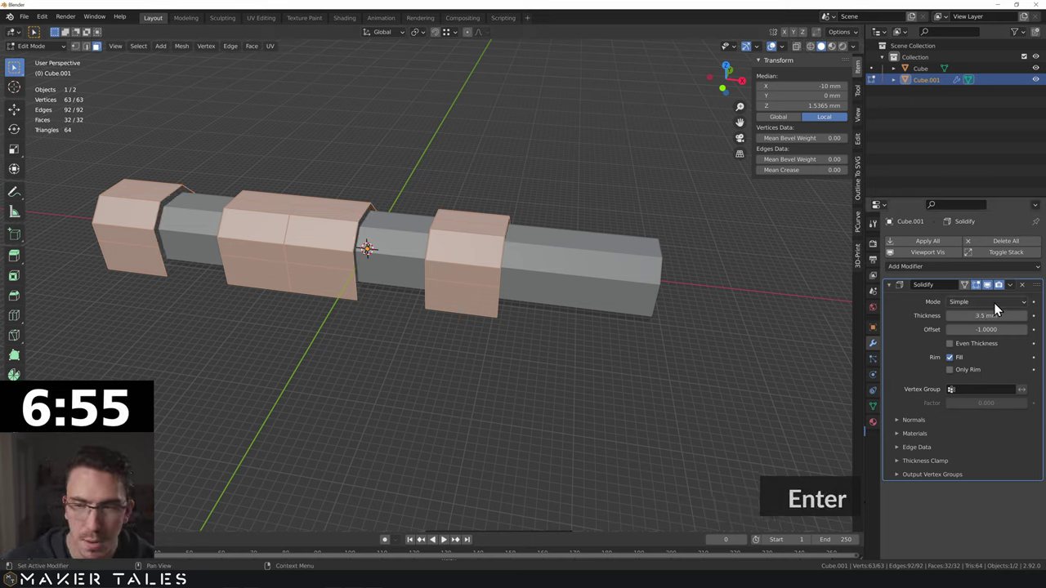
left_click(984, 340)
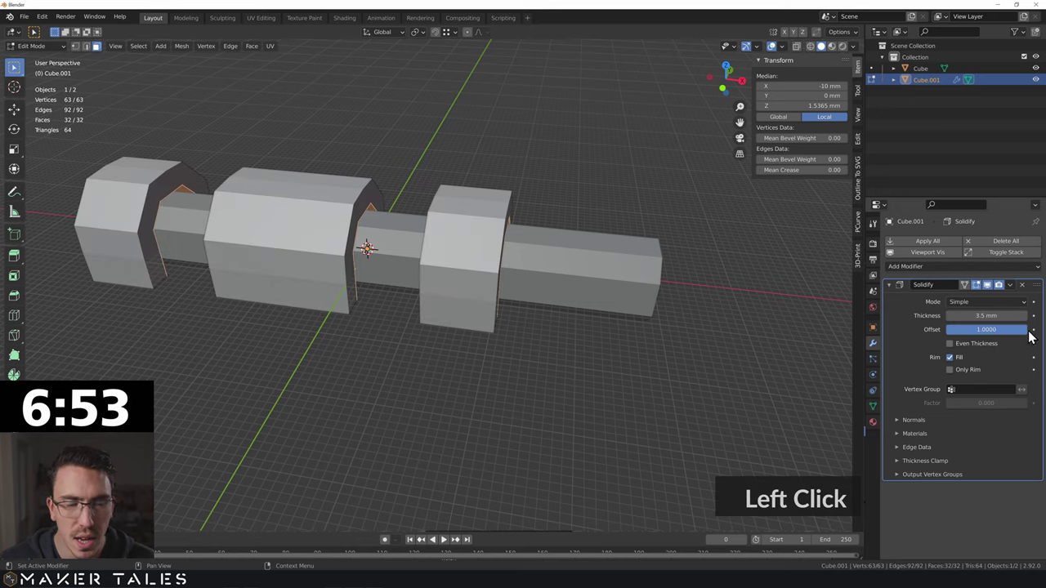
left_click(950, 346)
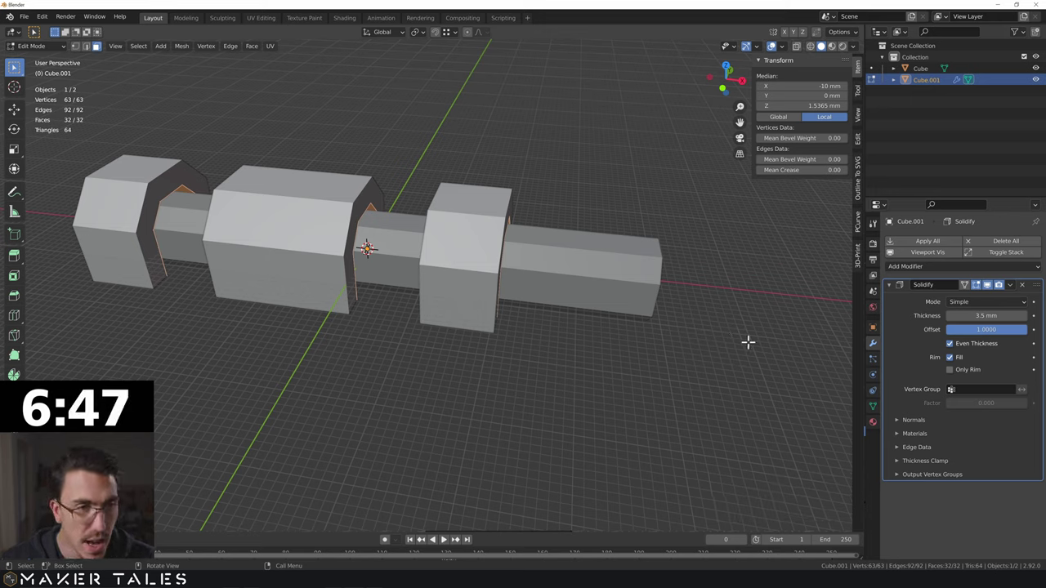
left_click(754, 352)
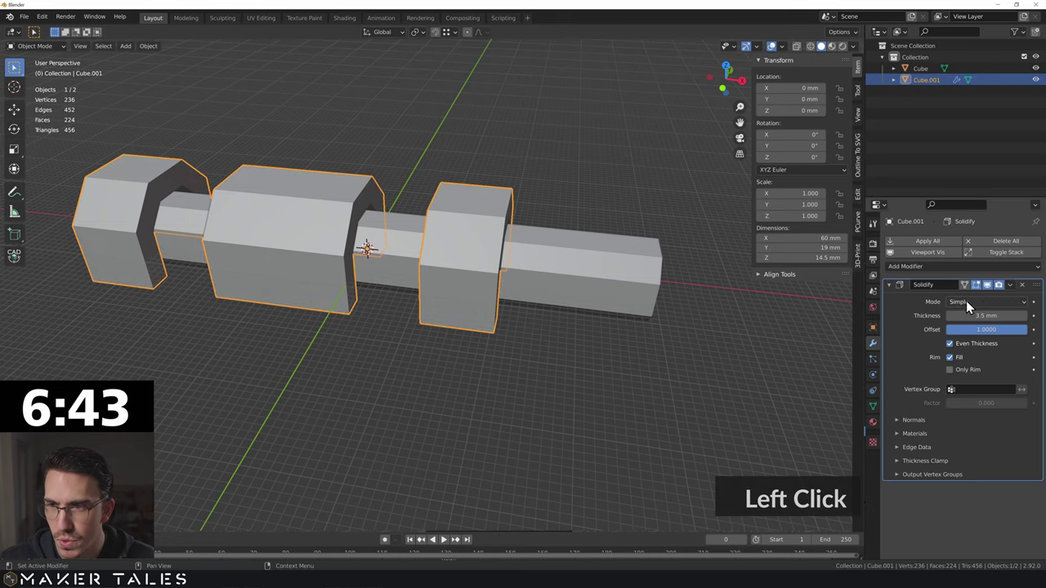
Apply the Solidify modifier to the housing mesh and deselect everything
left_click(1014, 291)
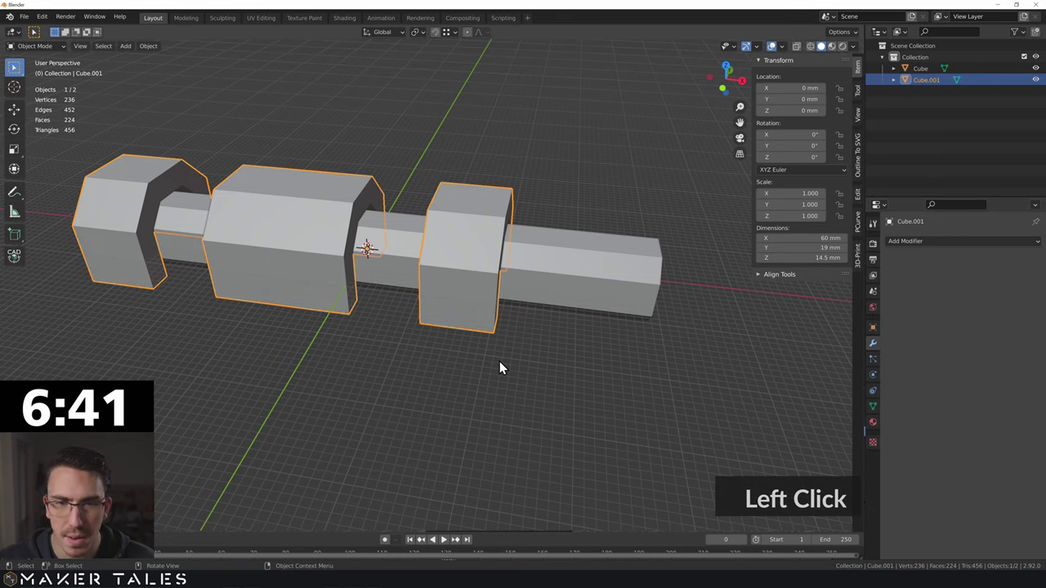
left_click(236, 354)
middle_click(258, 353)
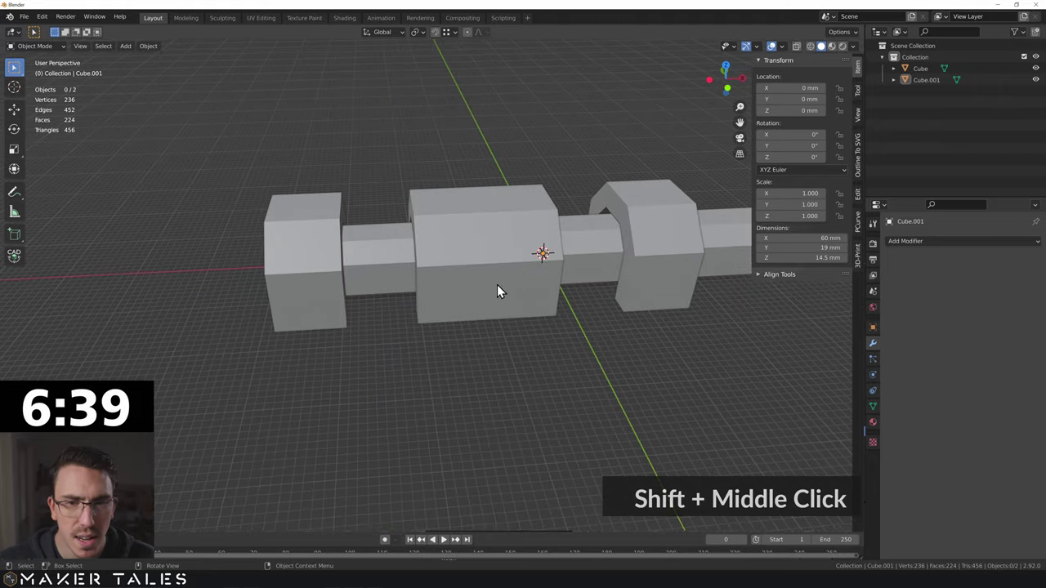
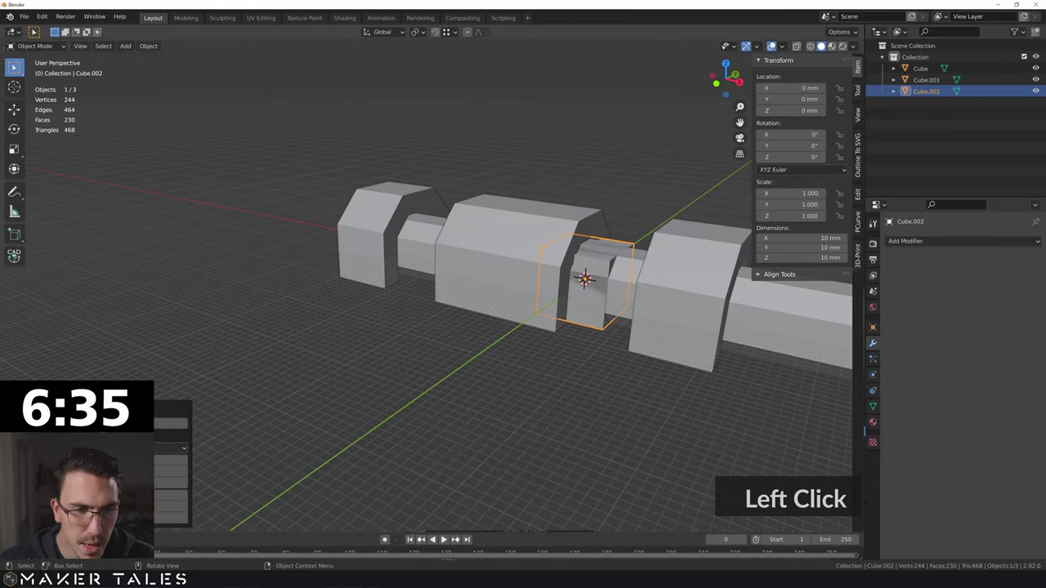
Add a 4 mm cube and move it down along Z to sit below the bolt
type("4")
type("1")
type("gz")
type("gz")
left_click(553, 333)
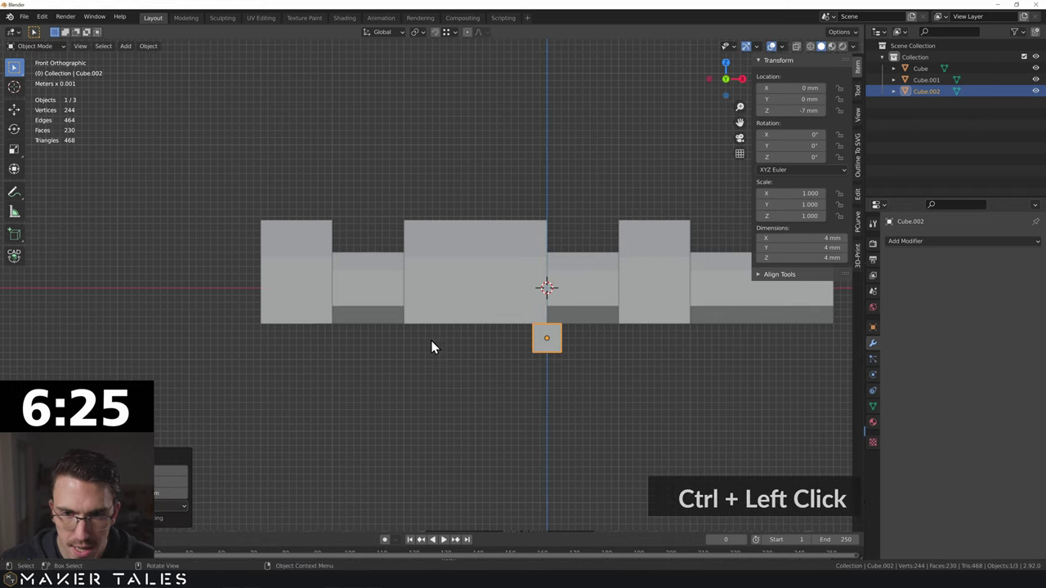
middle_click(375, 337)
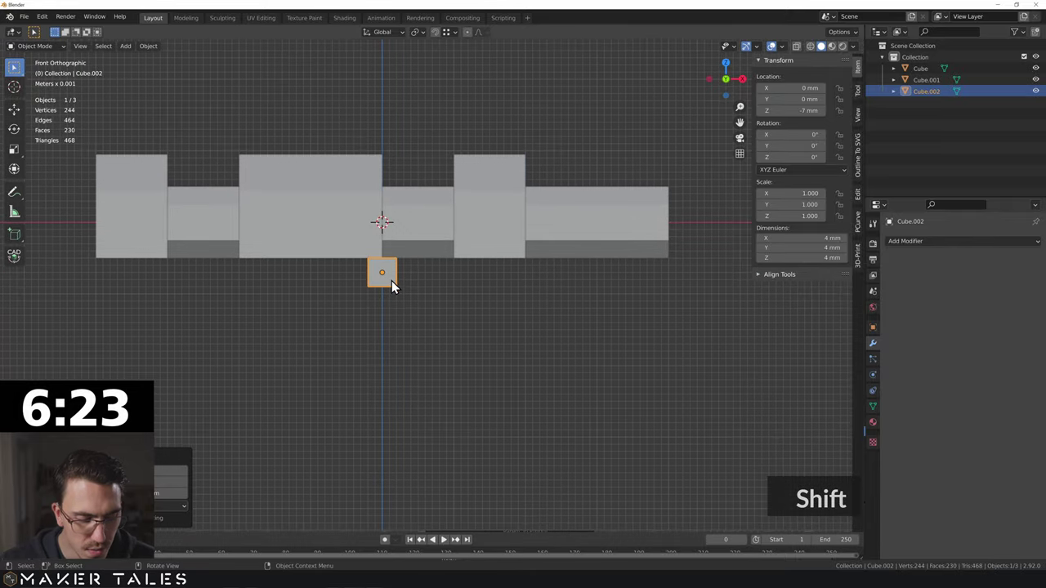
Stretch the small cube's vertices along X into a long bar under the housings
key("Tab")
key("1")
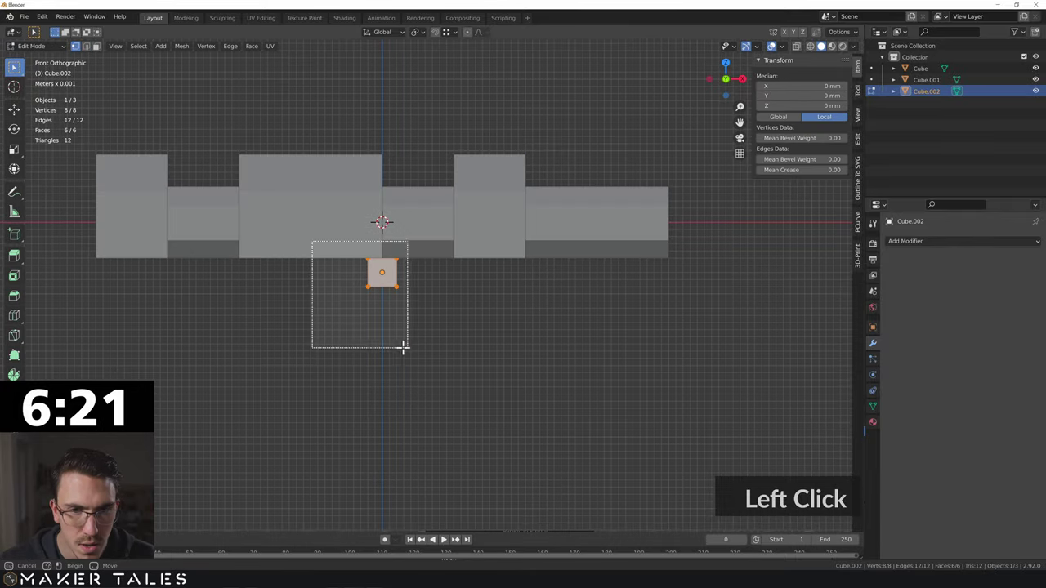
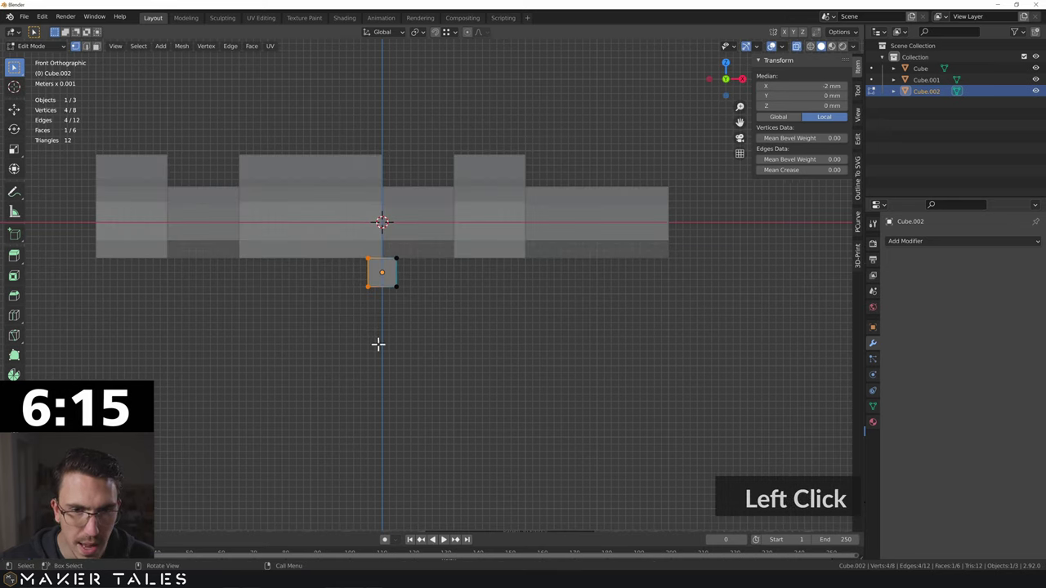
type("gx")
left_click(90, 254)
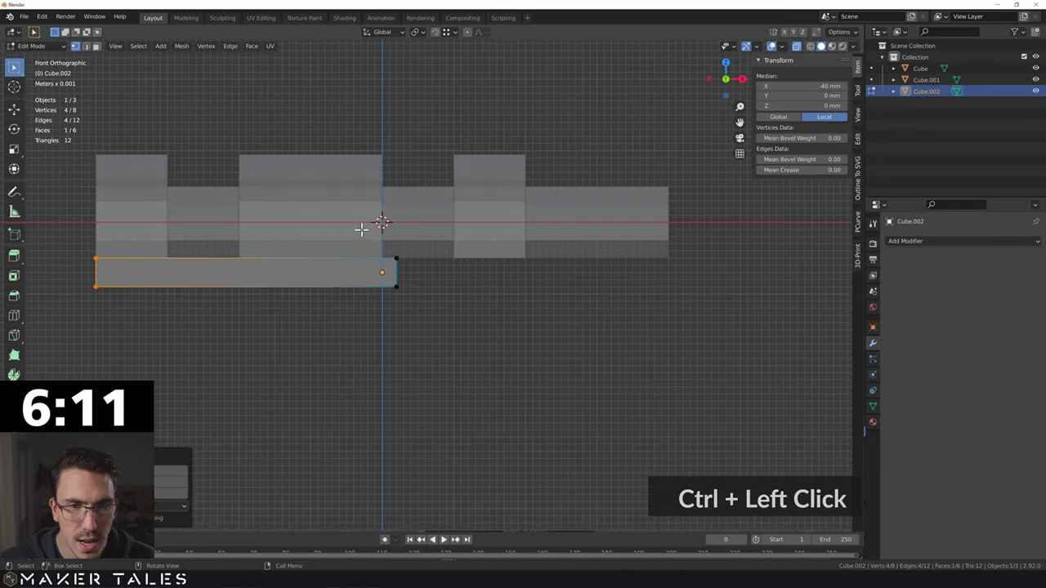
type("gx")
left_click(529, 254)
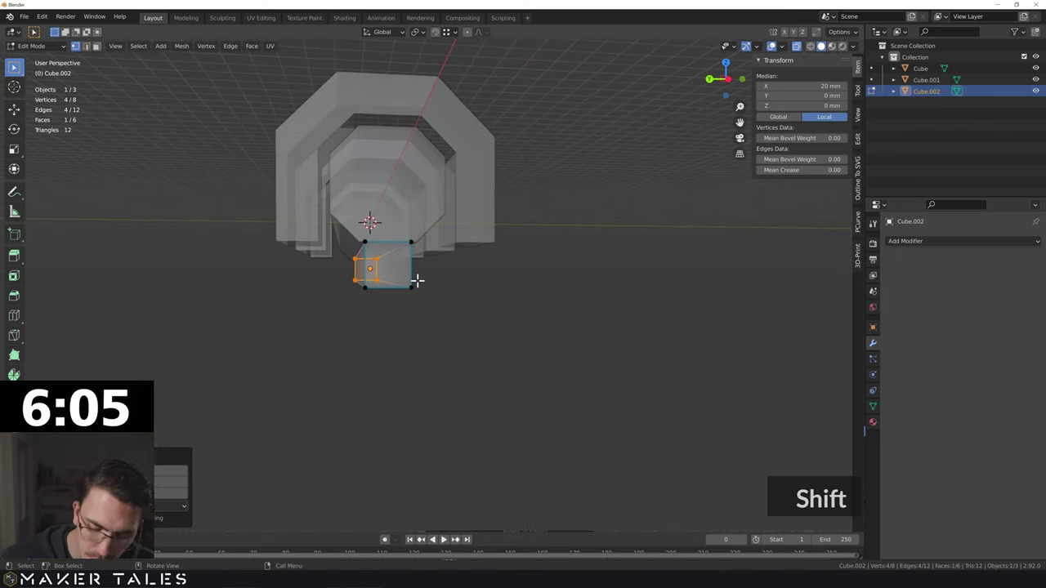
type("13")
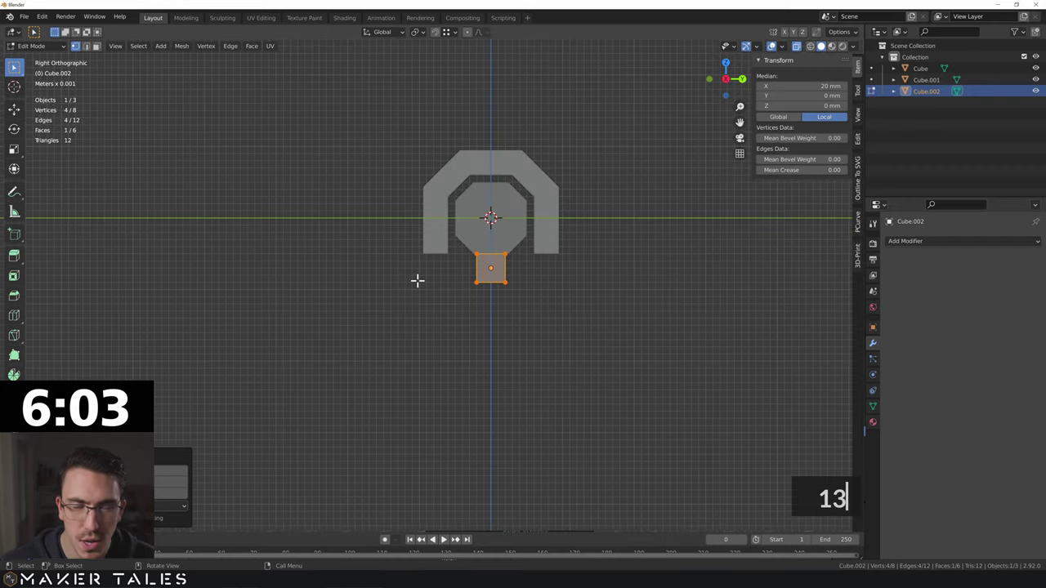
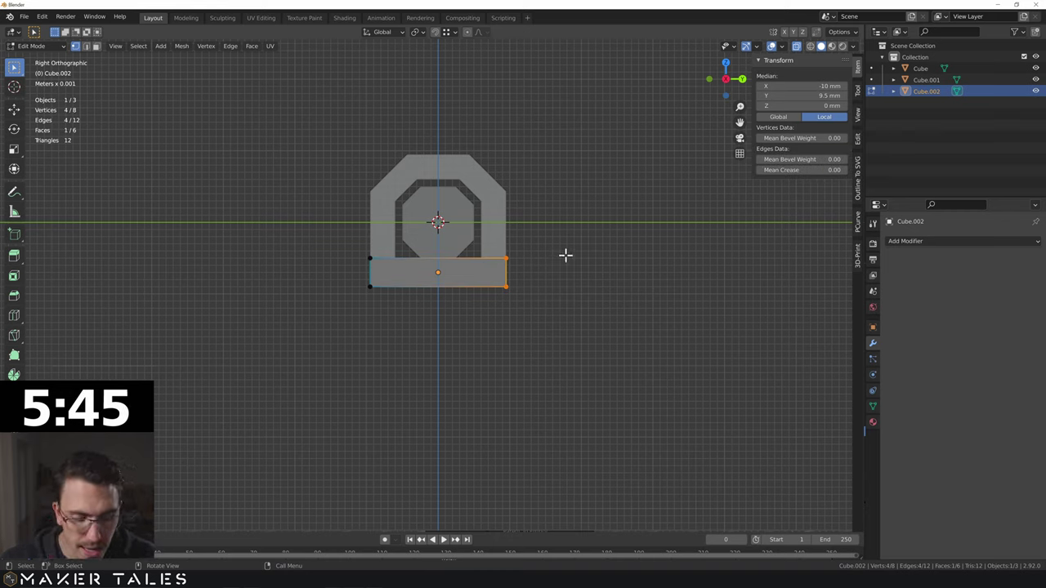
Widen the bar along Y on both sides into a flat base plate reaching ±24.5 mm
type("g")
type("y5")
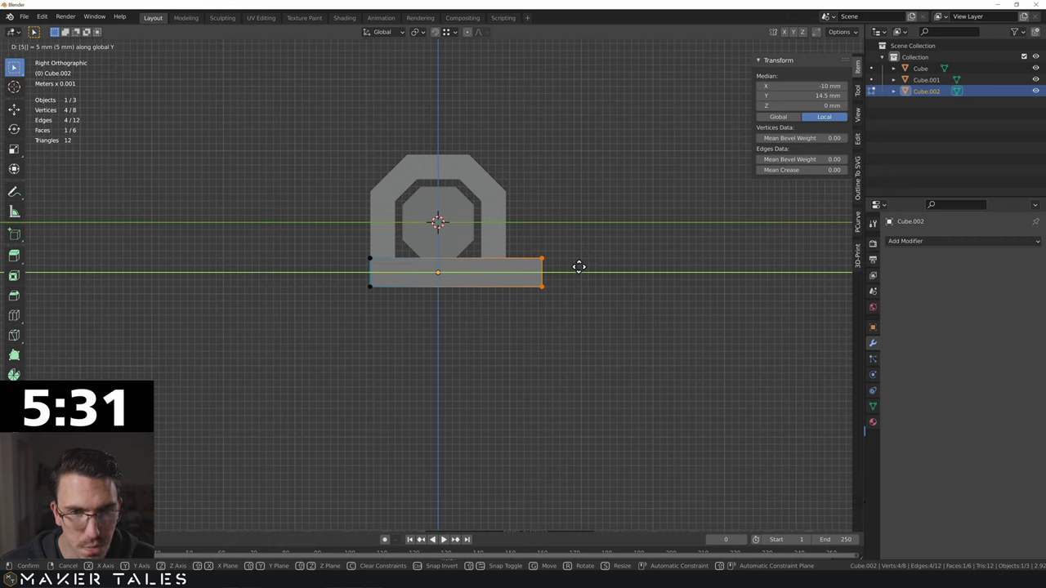
key("BackSpace")
type("gy513")
key("Return")
left_click(357, 247)
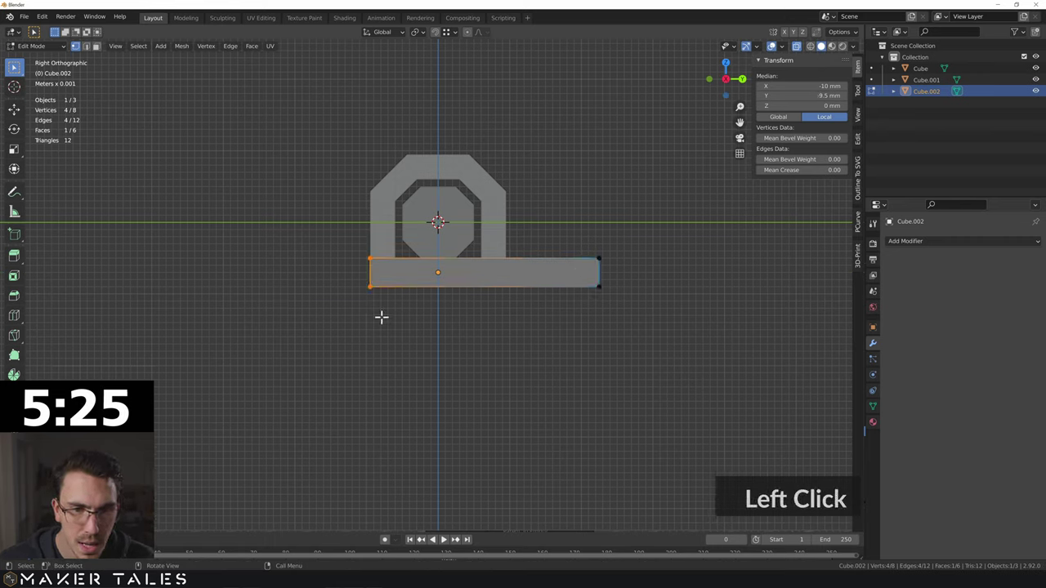
type("gy-5")
key("BackSpace")
type("1")
type("5")
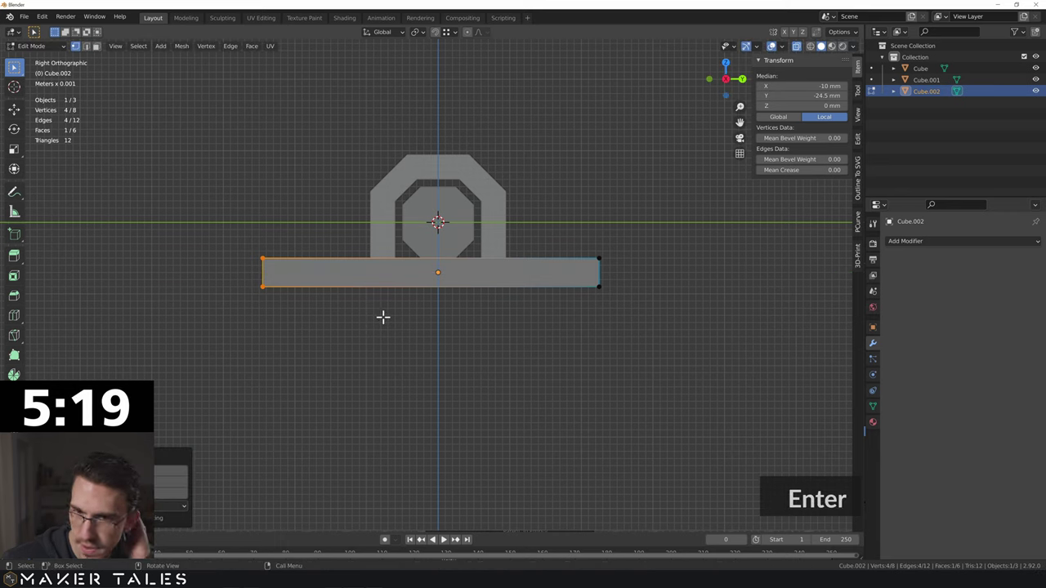
key("ctrl+z")
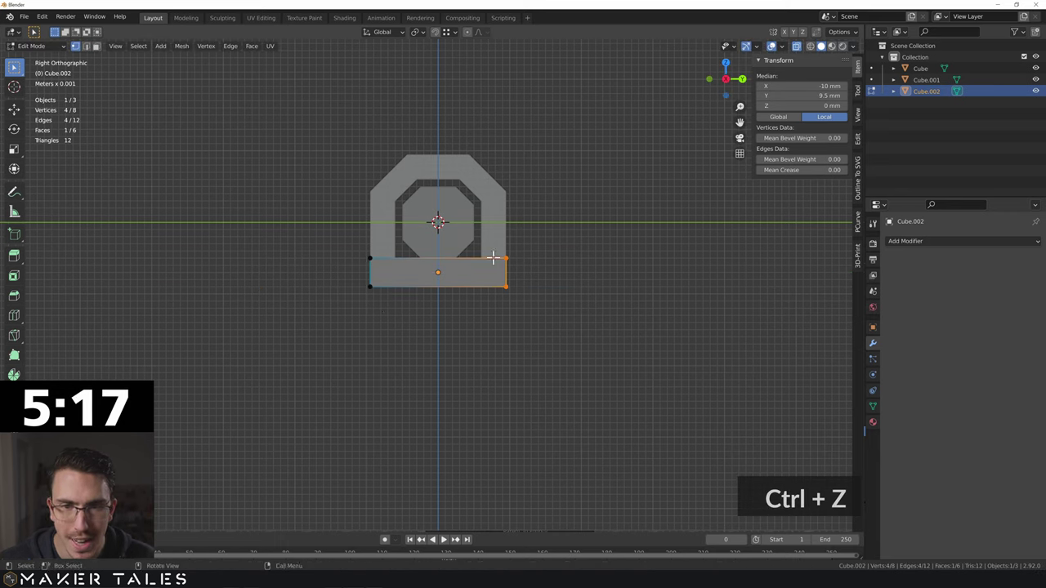
type("gy")
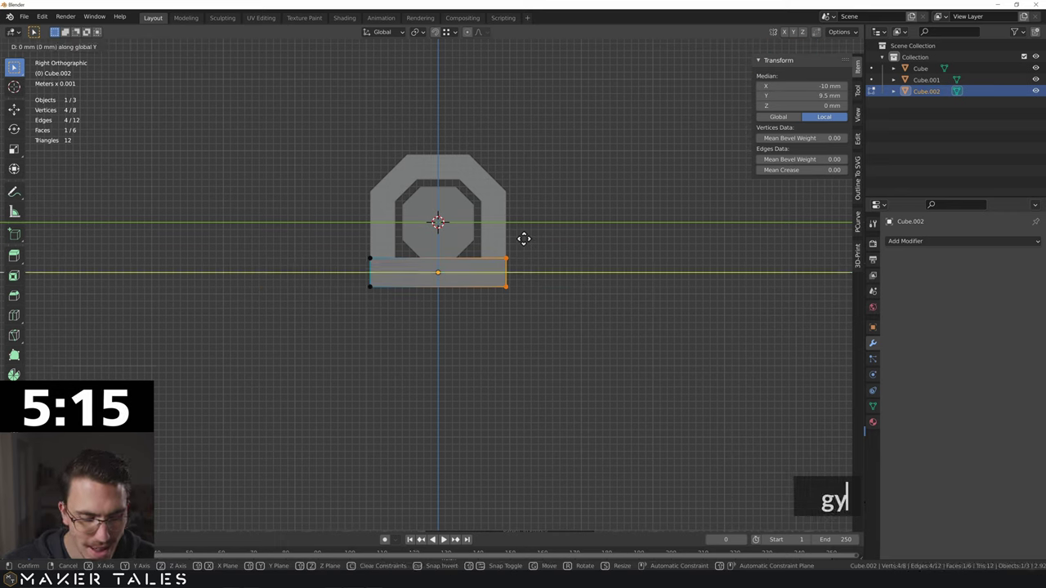
type("15")
key("Return")
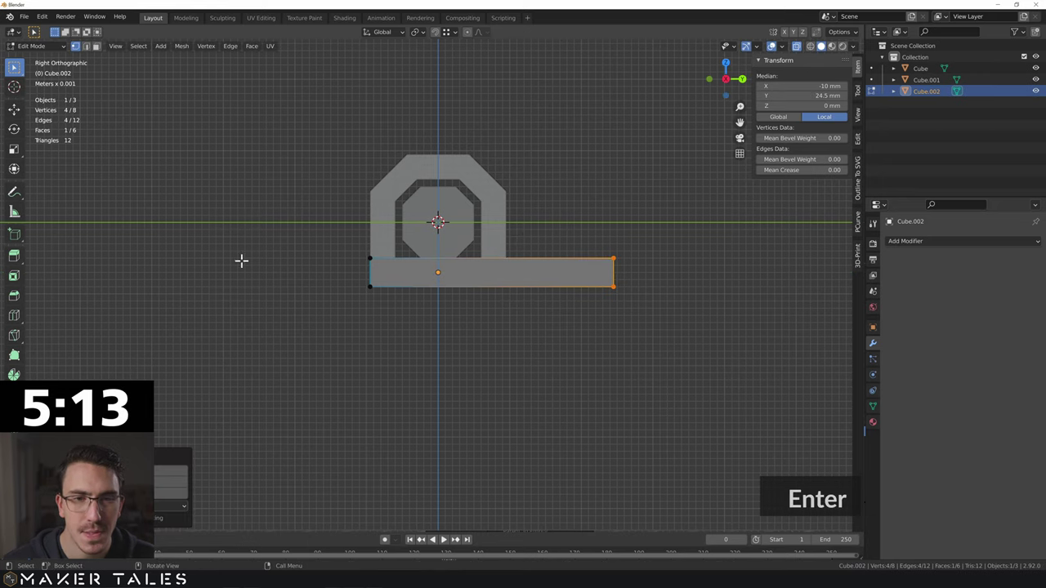
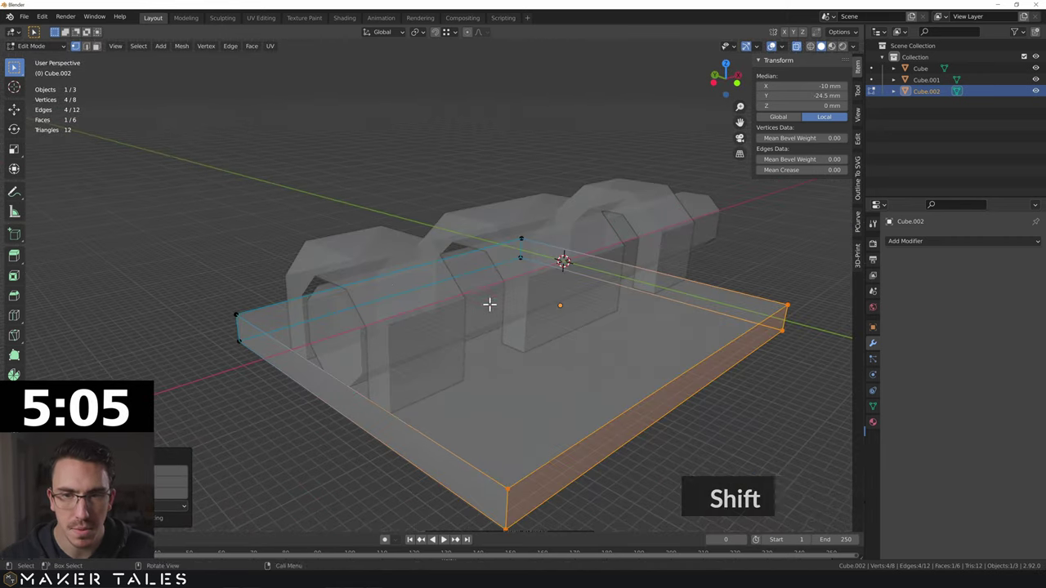
Add four evenly spaced loop cuts across the base plate
middle_click(427, 292)
middle_click(480, 338)
scroll("down", 3)
middle_click(474, 315)
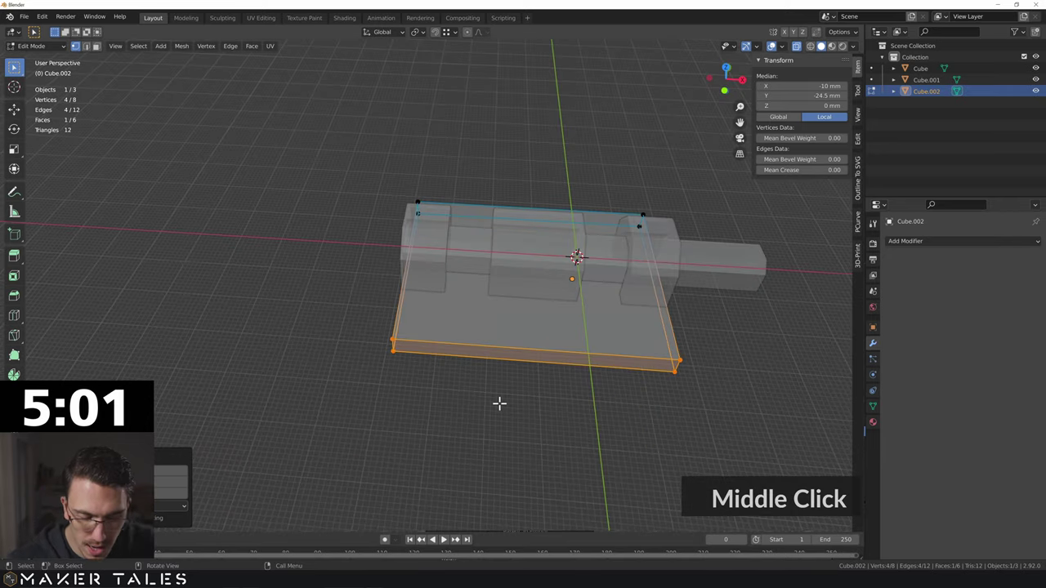
key("ctrl+r")
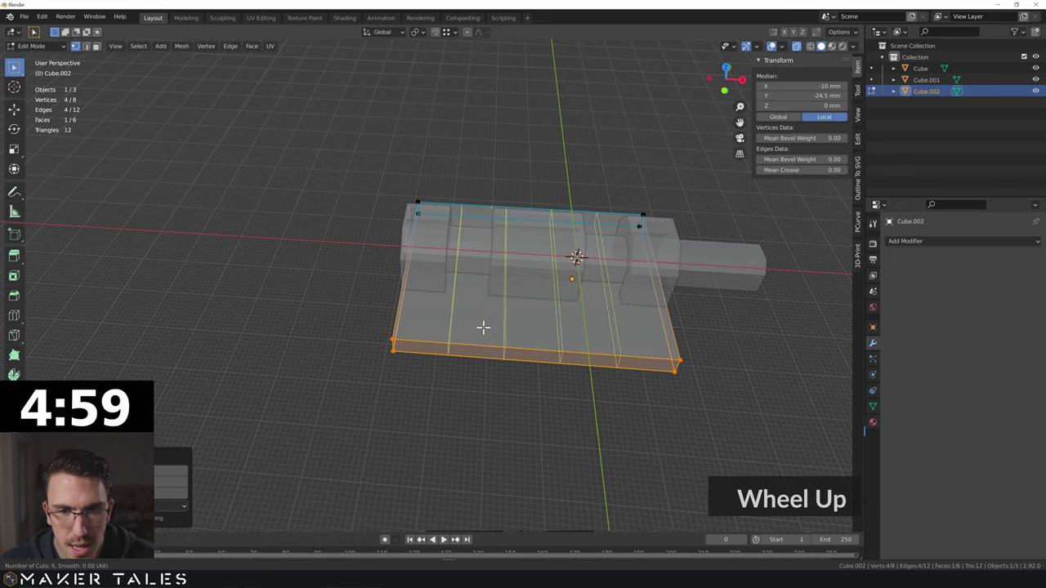
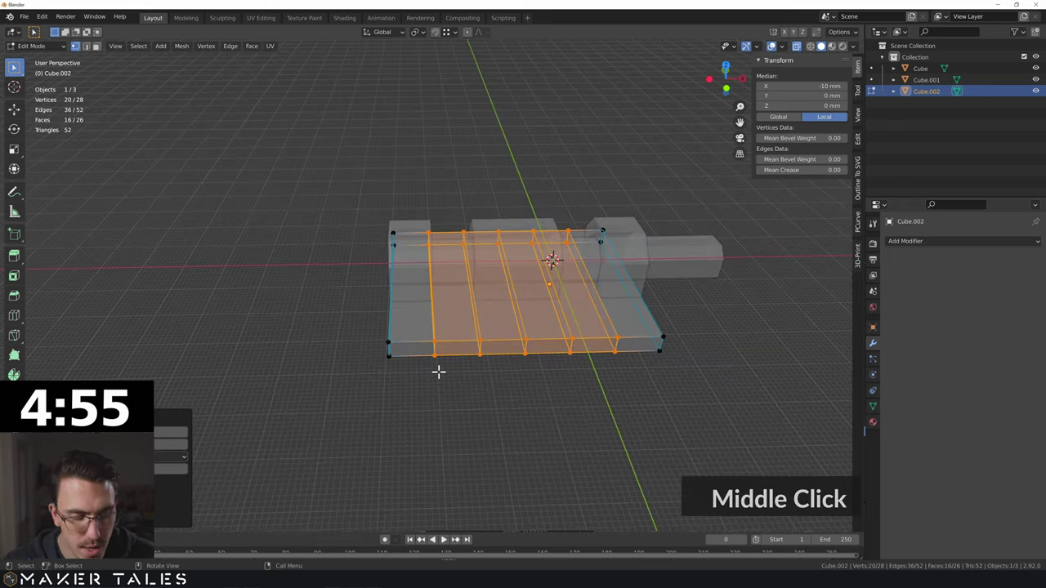
Select the faces of the plate's left end strip ready to separate it
left_click(420, 330)
double_click(420, 329)
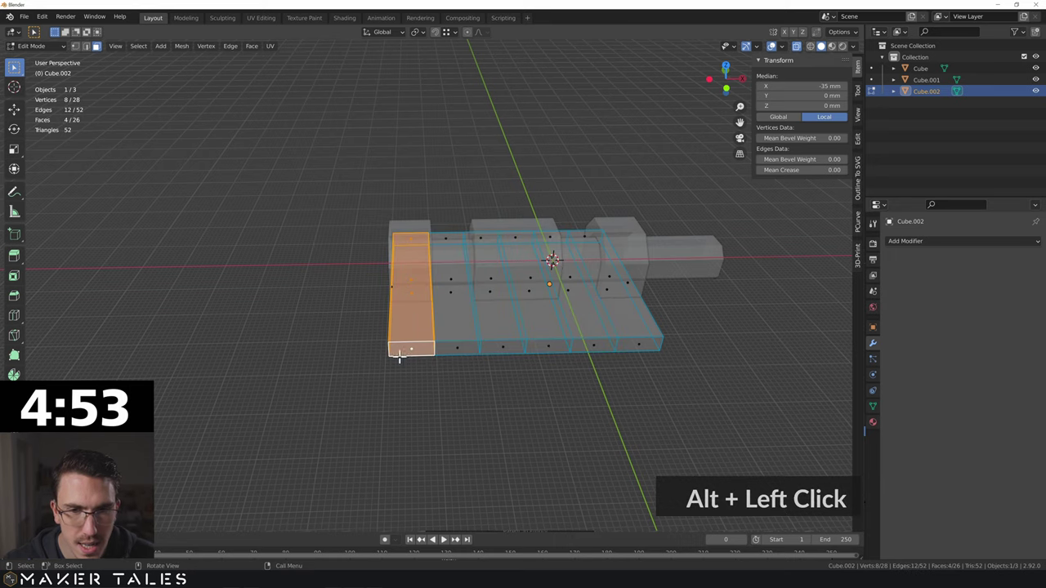
middle_click(380, 345)
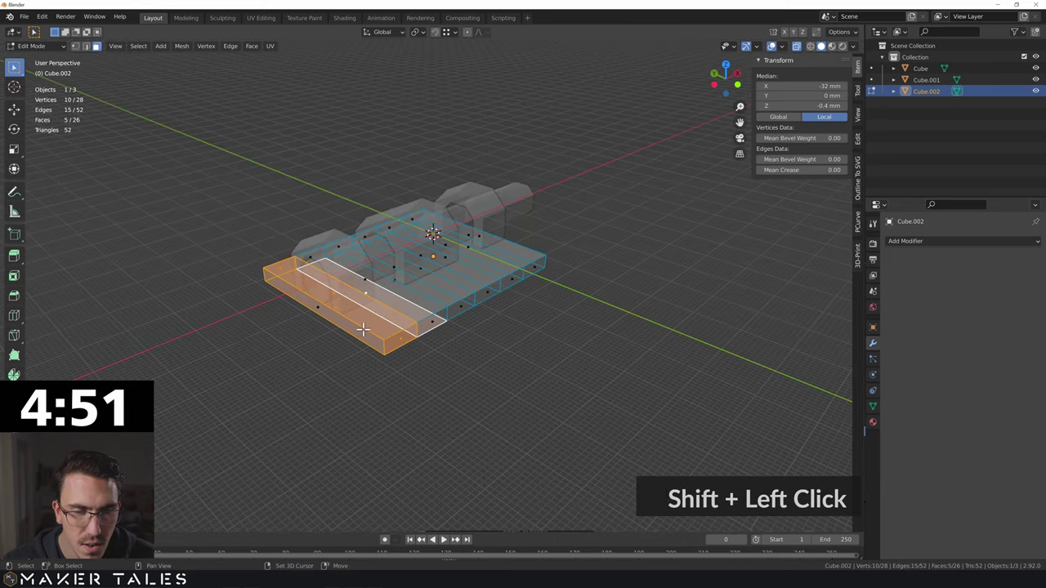
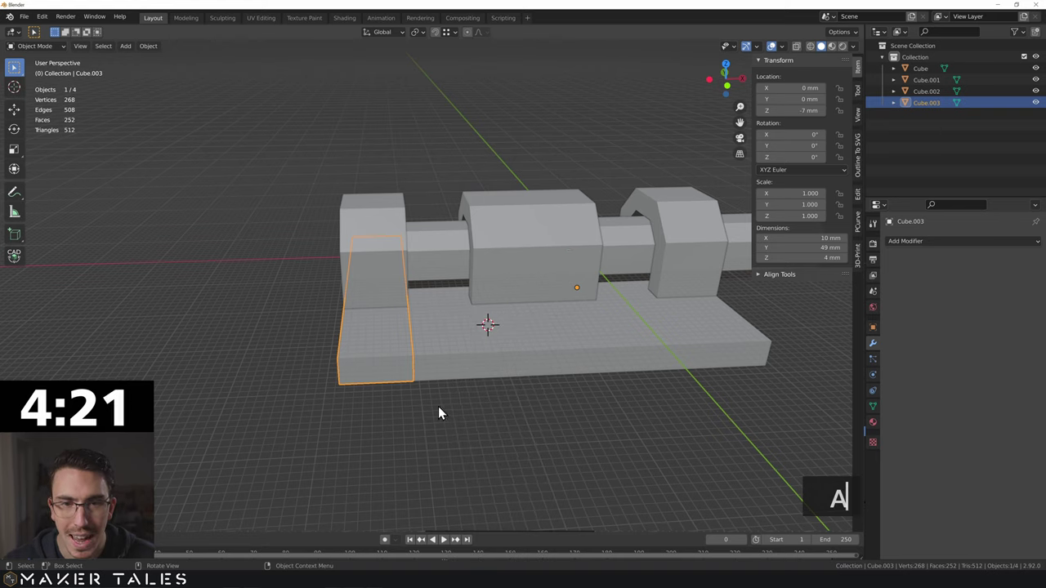
Add a slim cylinder and scale its top face by 2 for the countersink flare
type("a")
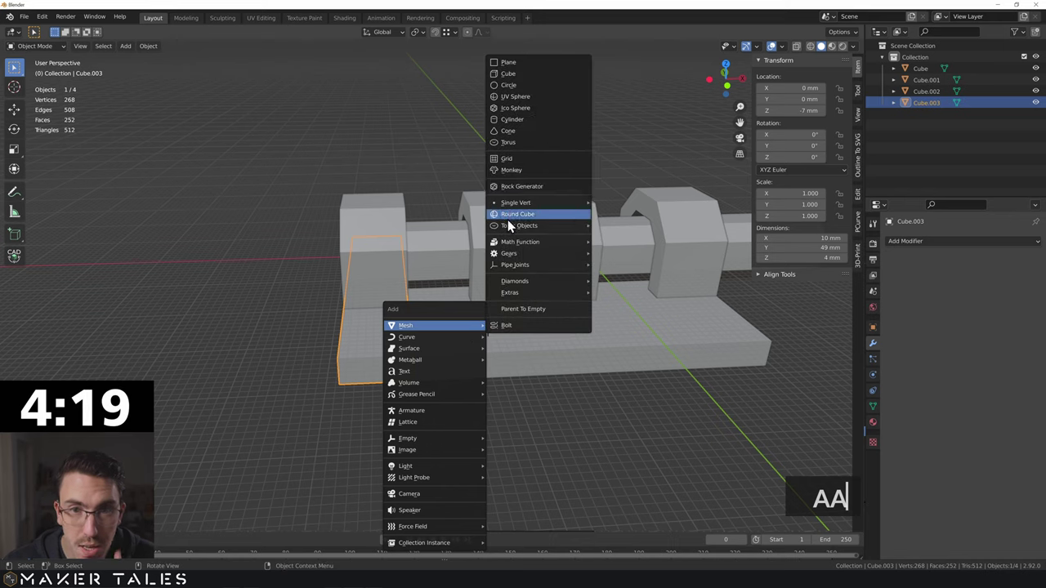
left_click(527, 125)
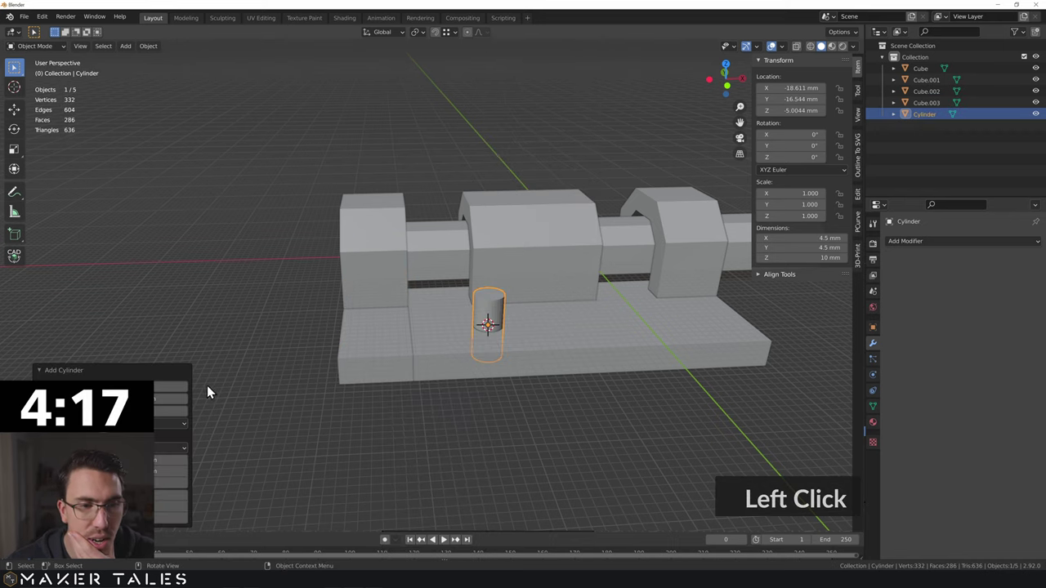
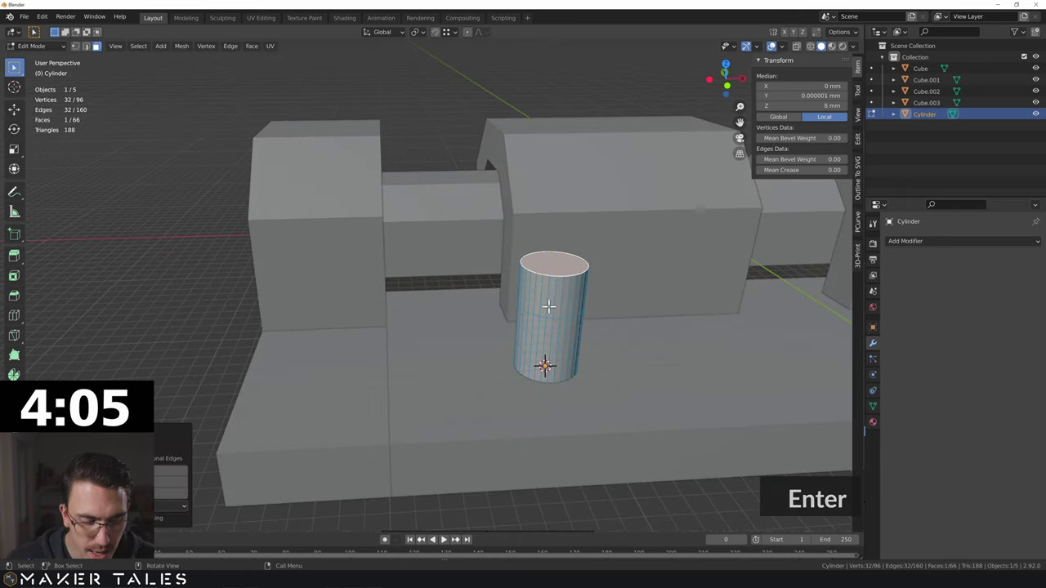
type("s2")
key("Return")
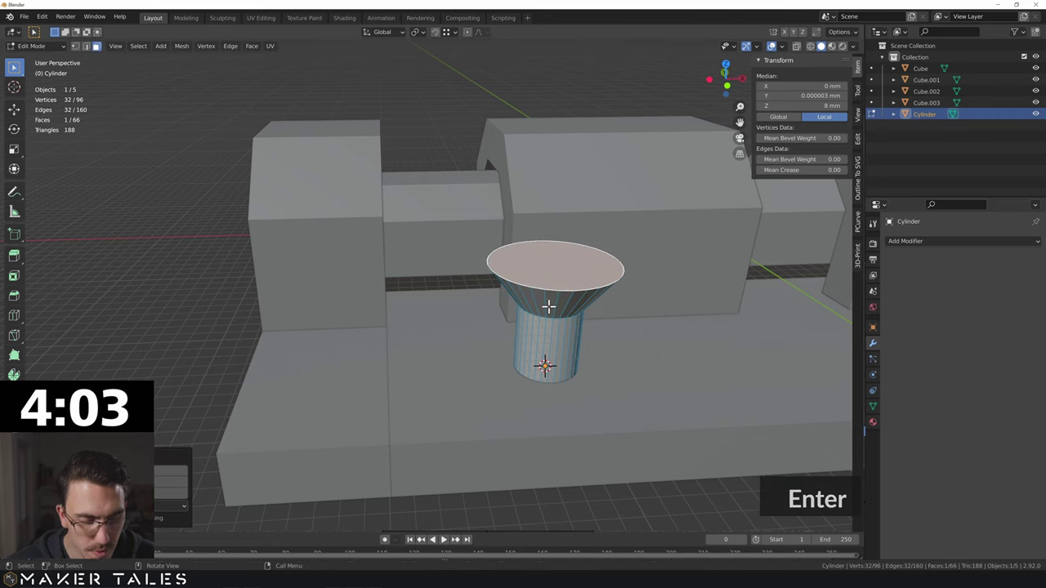
key("Tab")
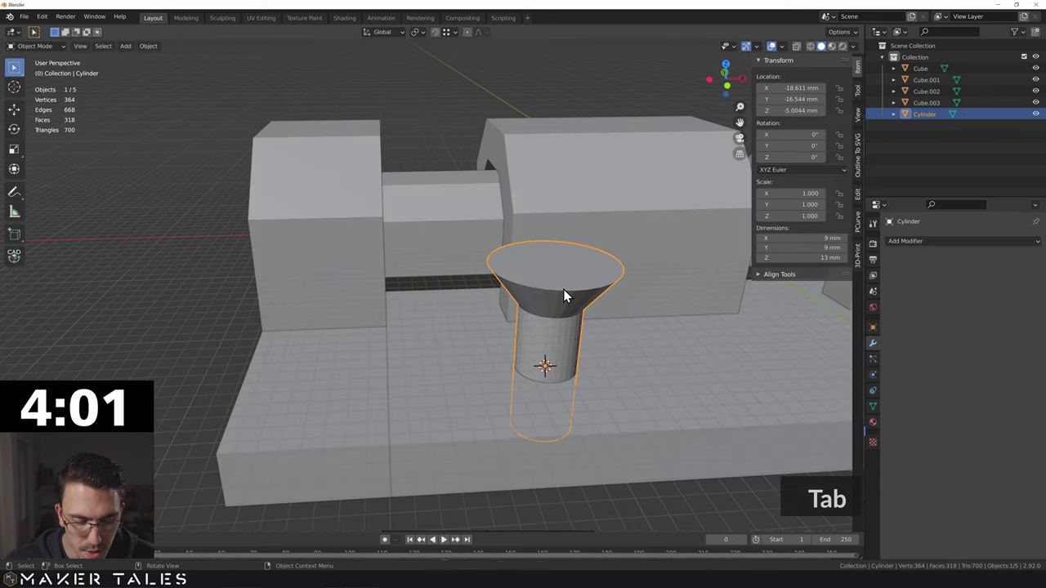
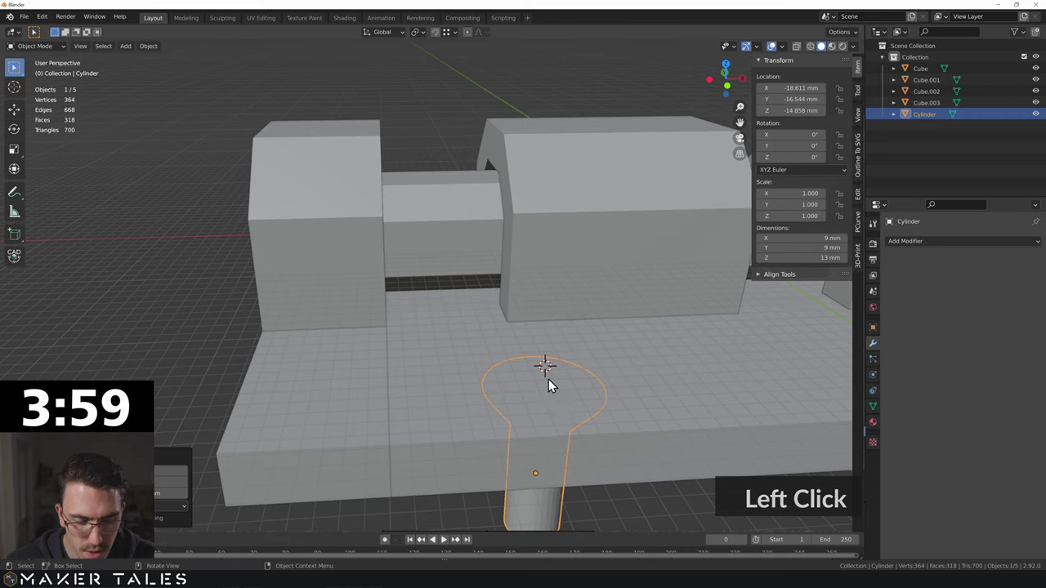
Extrude the flared top face upward to finish the screw-shaped cutter sunk in the plate
key("z")
left_click(394, 456)
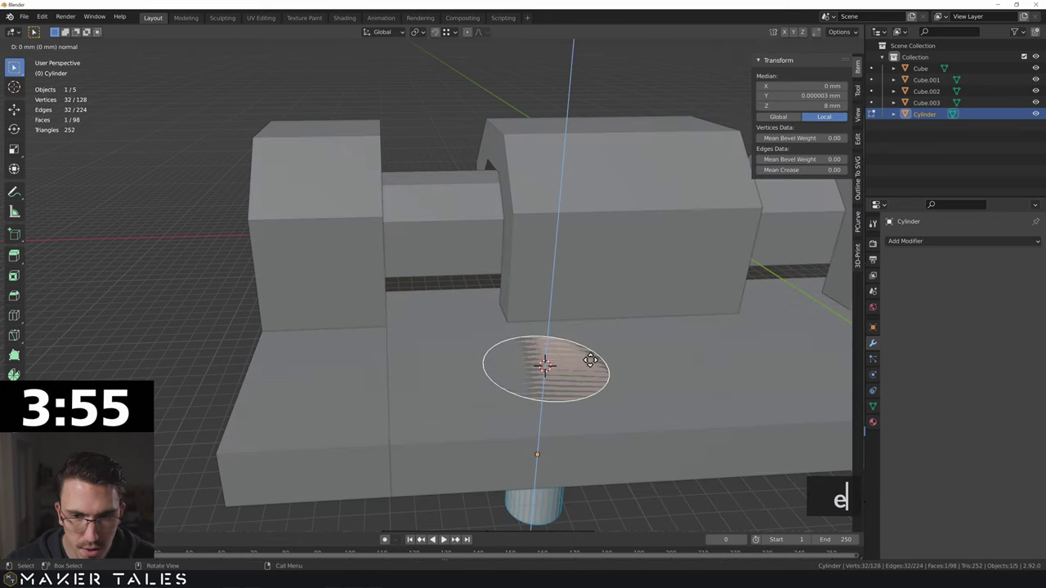
key("e")
key("Tab")
key("KP_7")
scroll("down", 3)
middle_click(553, 328)
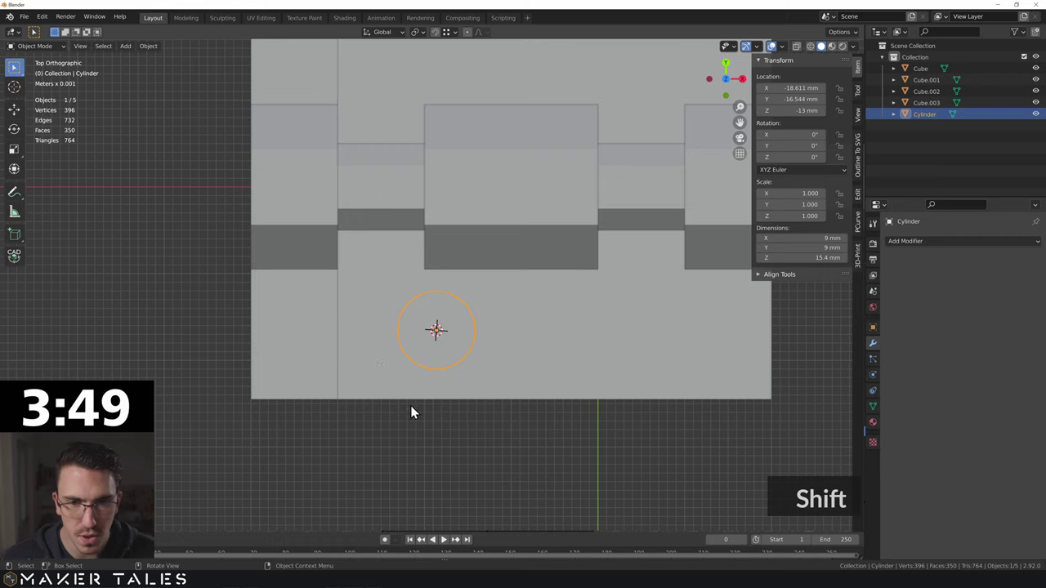
Snap the cutter's centre onto the plate's front-left corner with CAD Transform
left_click(423, 483)
key("g")
left_click(321, 340)
left_click(301, 351)
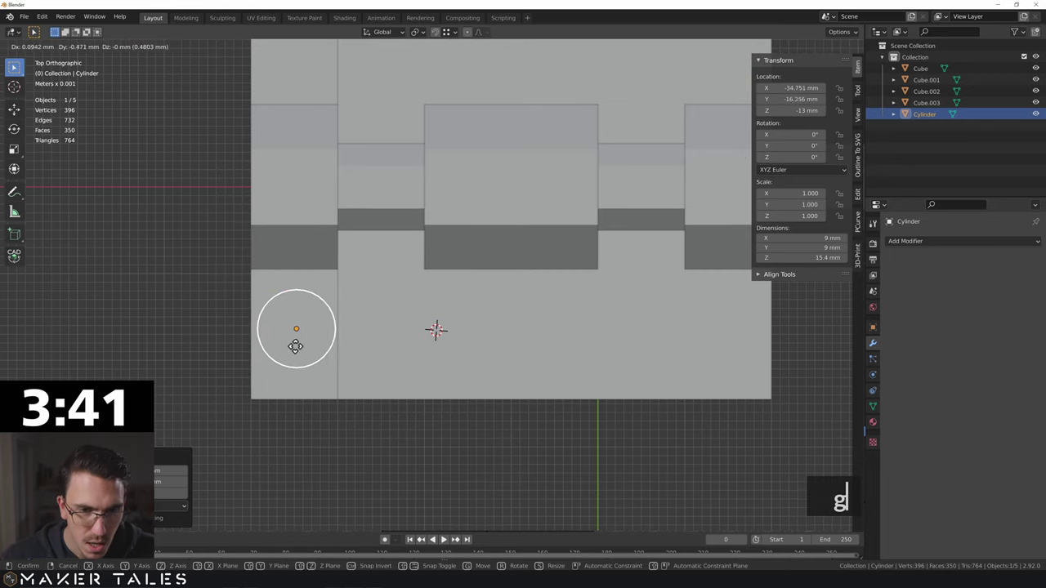
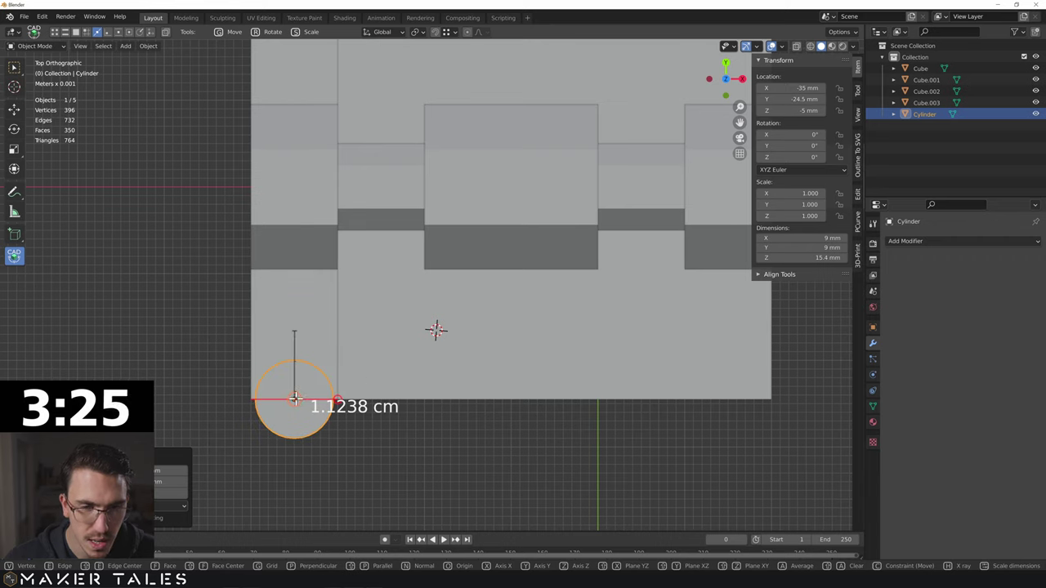
left_click(301, 406)
middle_click(262, 411)
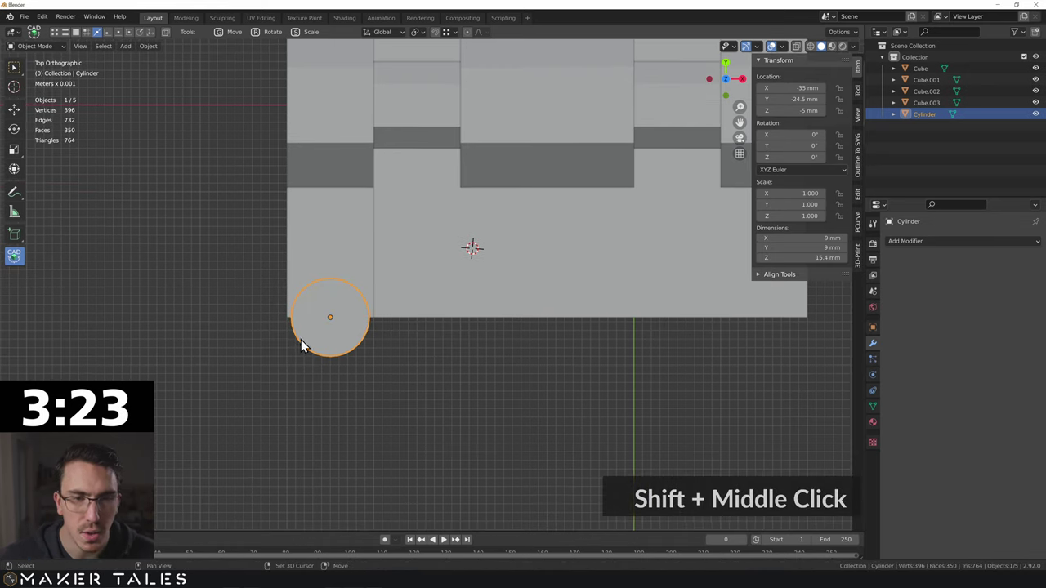
Offset the cutter inward along Y from the edge, then 1 mm further in
type("wg")
type("y")
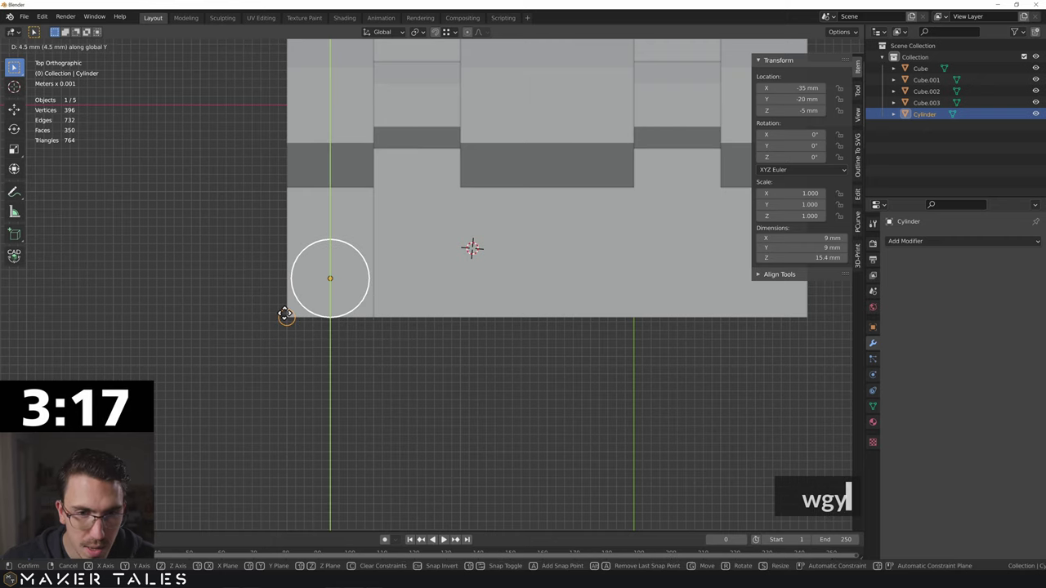
left_click(290, 322)
type("gy1")
key("Return")
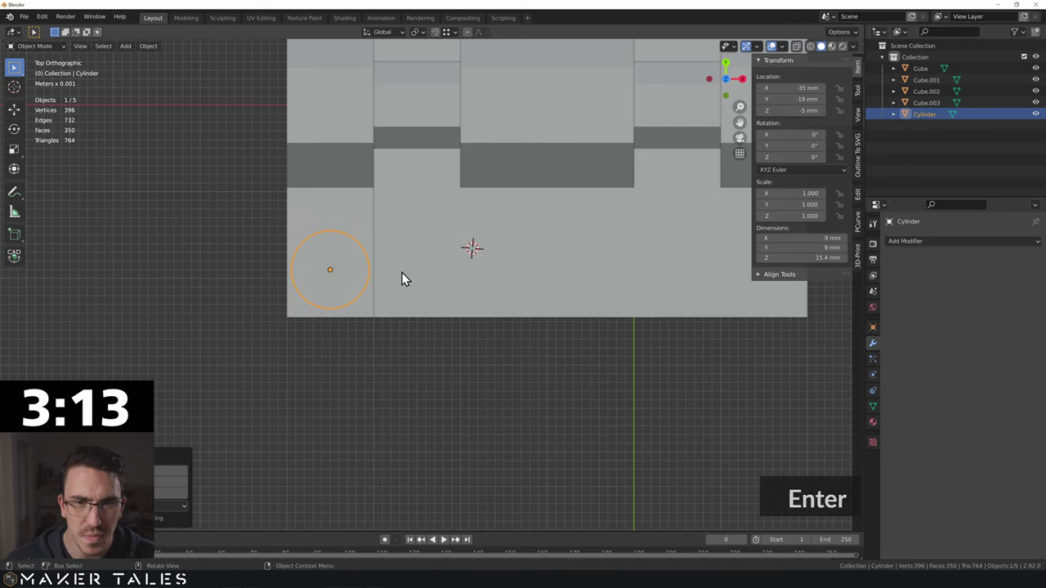
scroll("down", 3)
middle_click(442, 309)
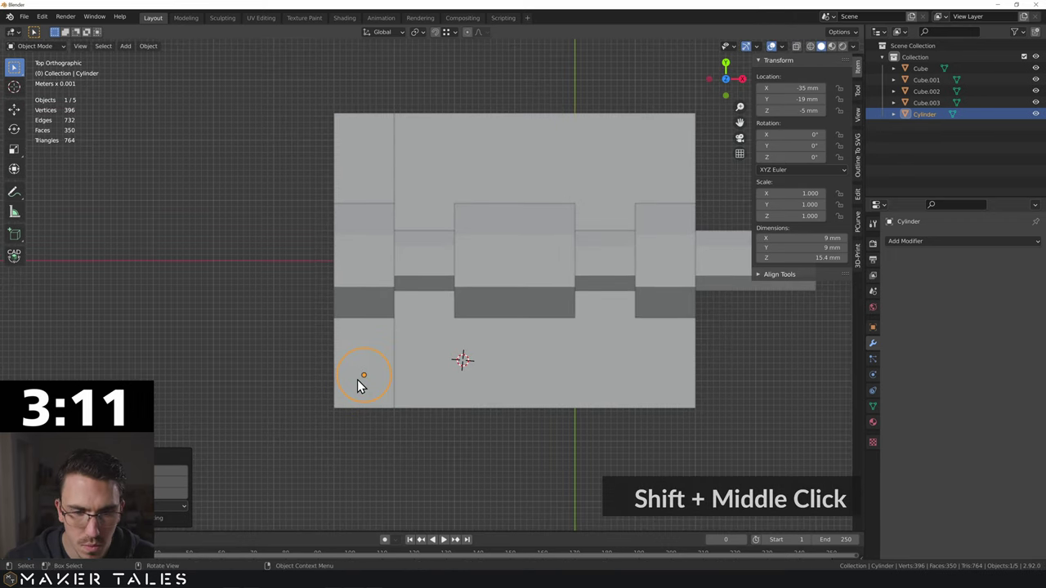
Duplicate the cutter along X beside the first and nudge the copy 1 mm sideways
type("d")
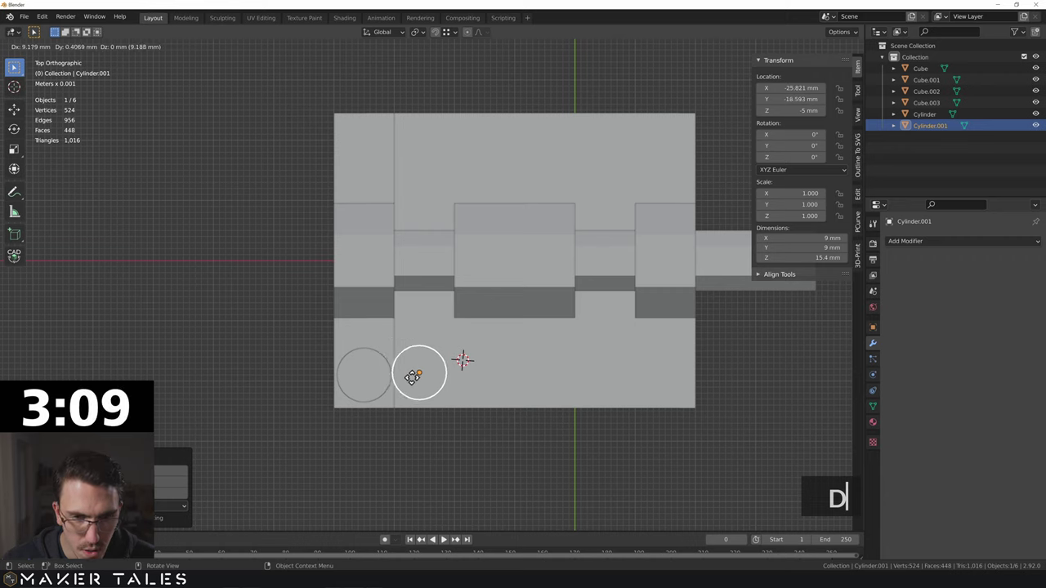
type("yx")
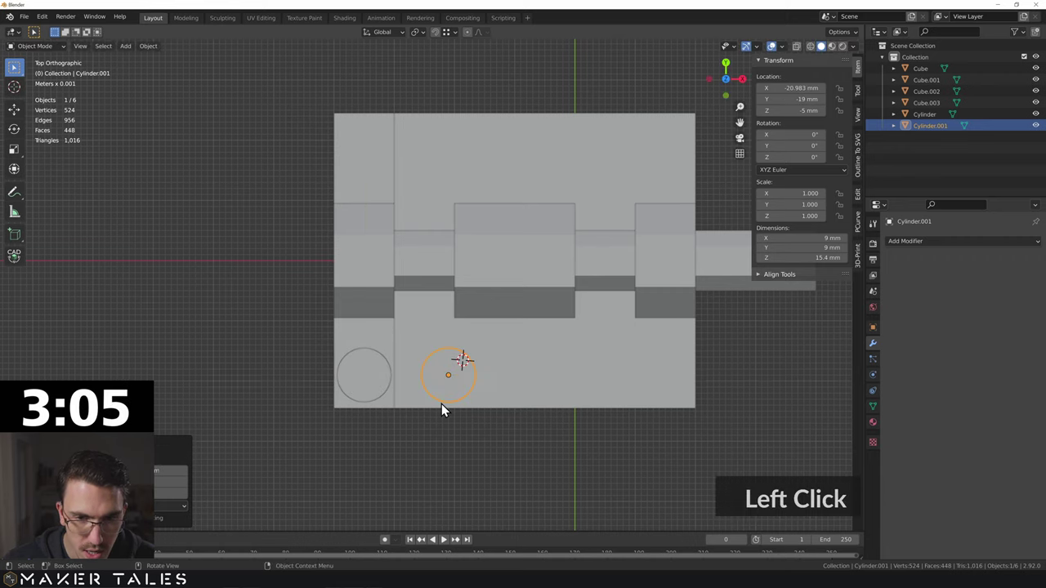
left_click(403, 399)
scroll("up", 3)
middle_click(417, 414)
type("g")
type("x")
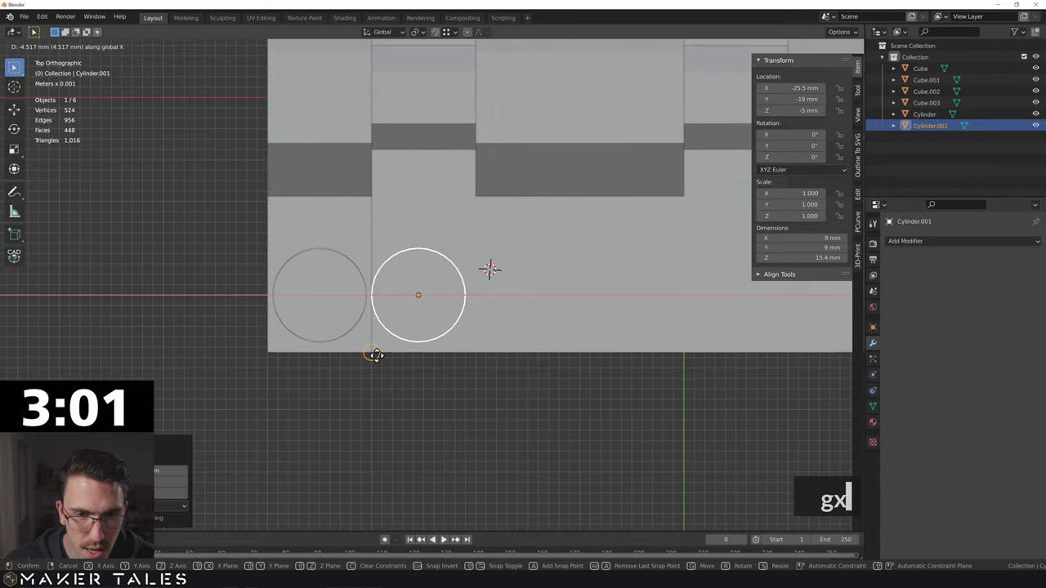
left_click(383, 364)
type("gx1")
key("Return")
Duplicate a third cutter to the plate's right end and nudge it 1 mm left
scroll("down", 3)
middle_click(542, 289)
type("d")
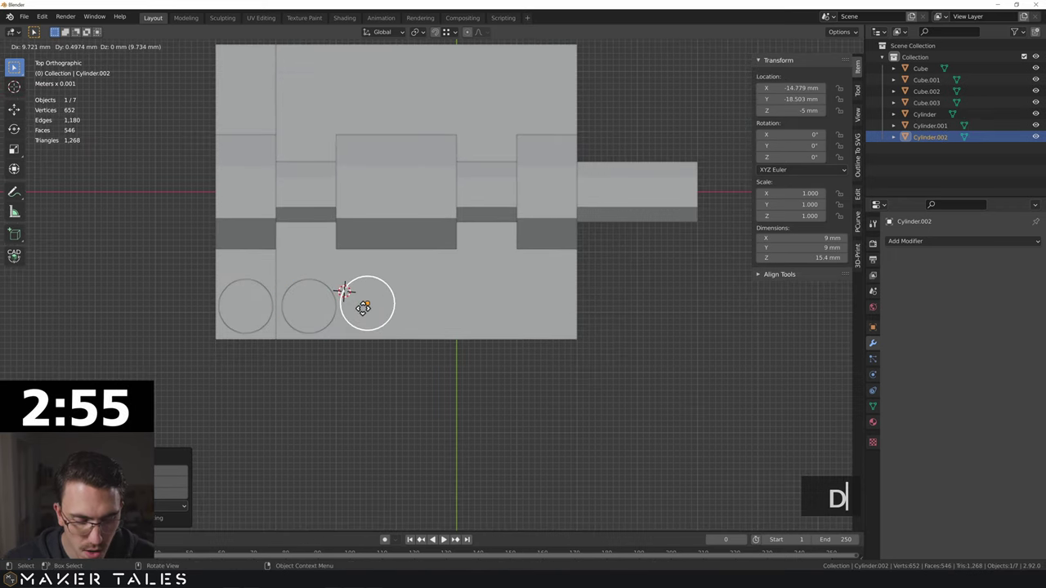
type("x")
left_click(584, 354)
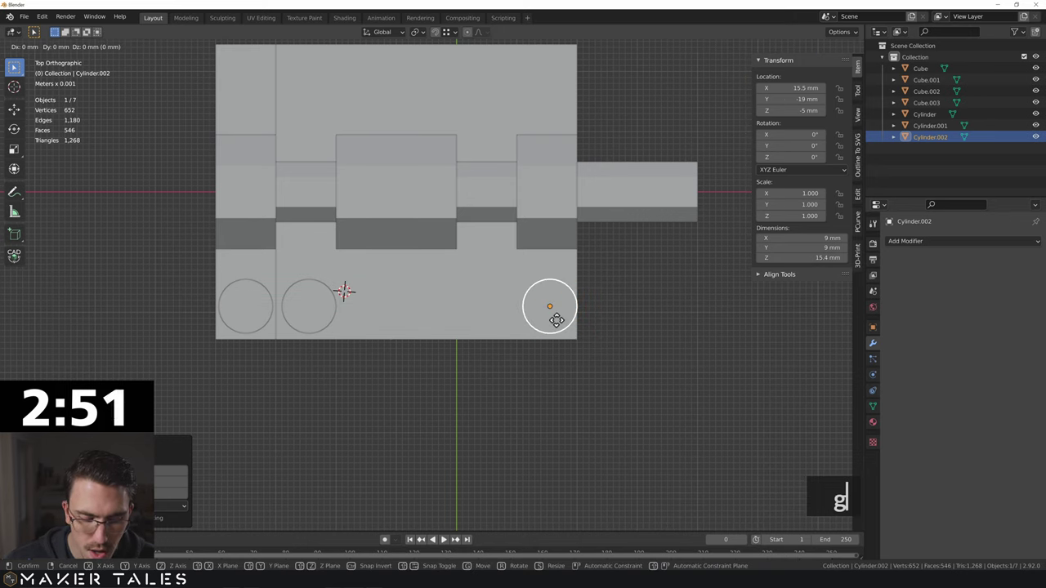
type("gx-1")
key("Return")
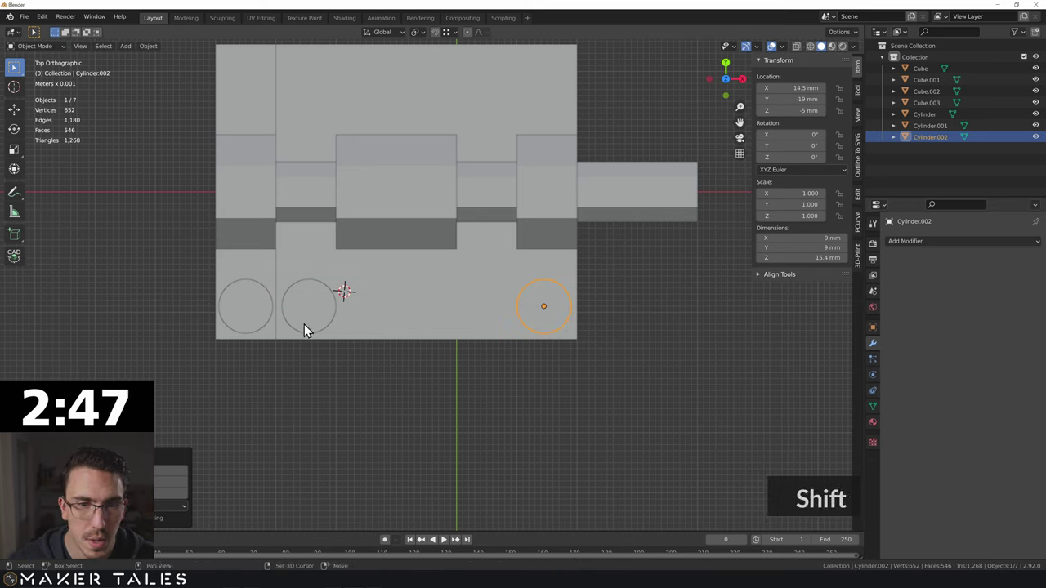
Resize the three countersink cutters and save the file
left_click(317, 326)
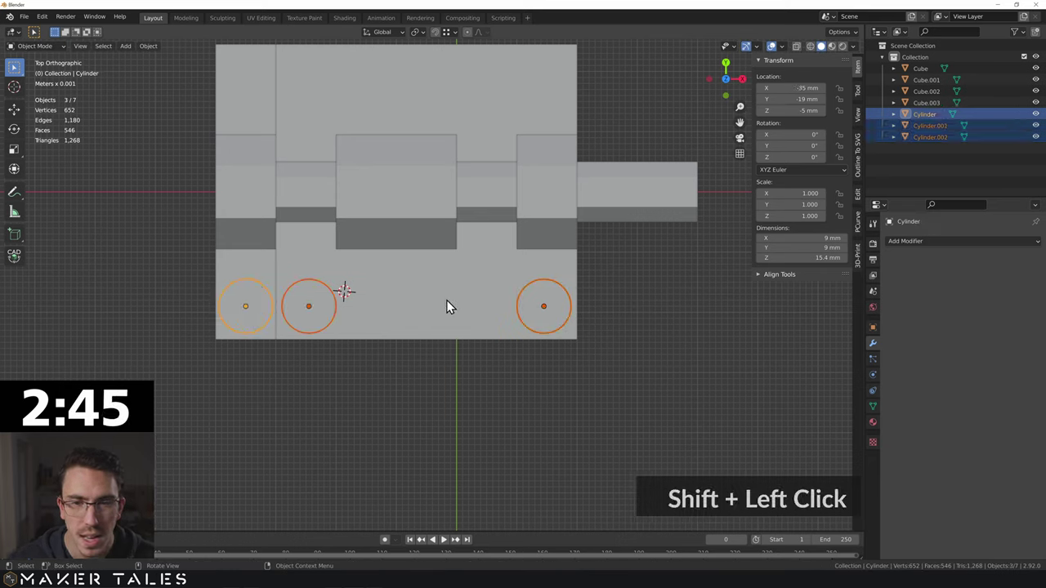
left_click(438, 420)
type("s")
left_click(445, 337)
key("ctrl+s")
Join the three screw cylinders into a single object
left_click(762, 180)
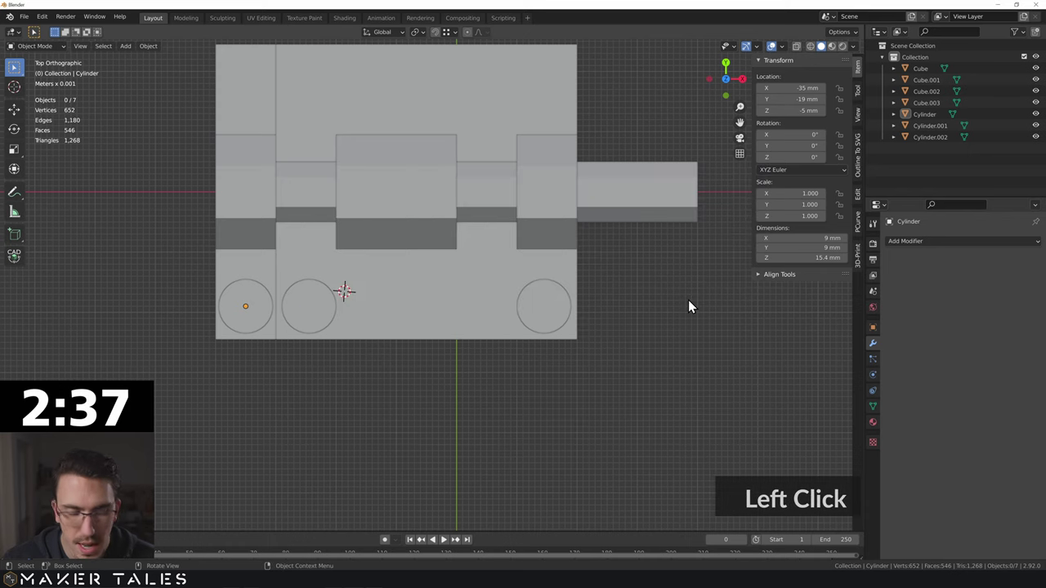
key("s")
key("s")
left_click(567, 368)
left_click(319, 308)
key("ctrl+j")
Set the origin to the 3D cursor and mirror on Y for six cutters
right_click(252, 303)
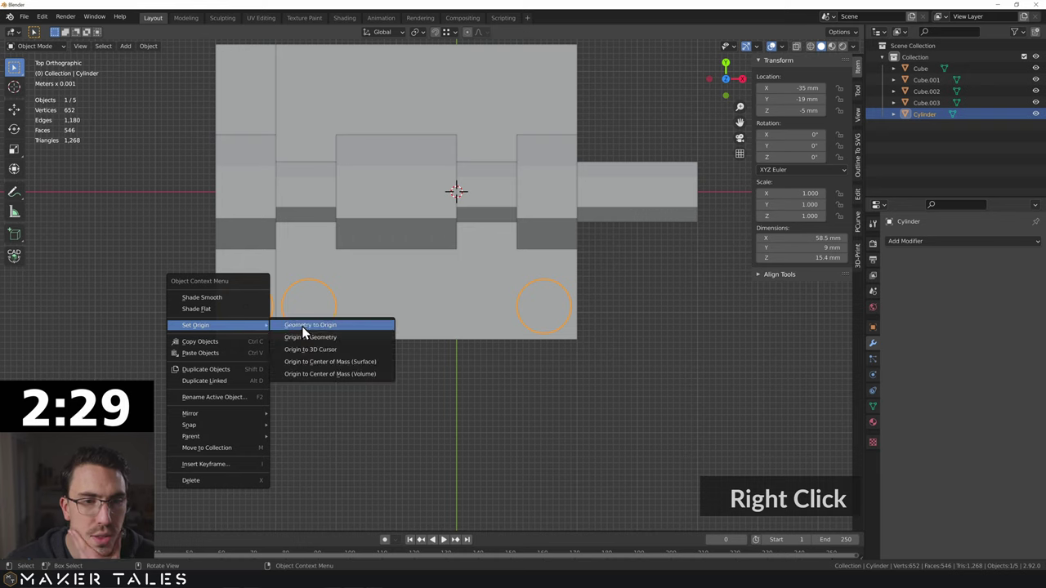
left_click(330, 359)
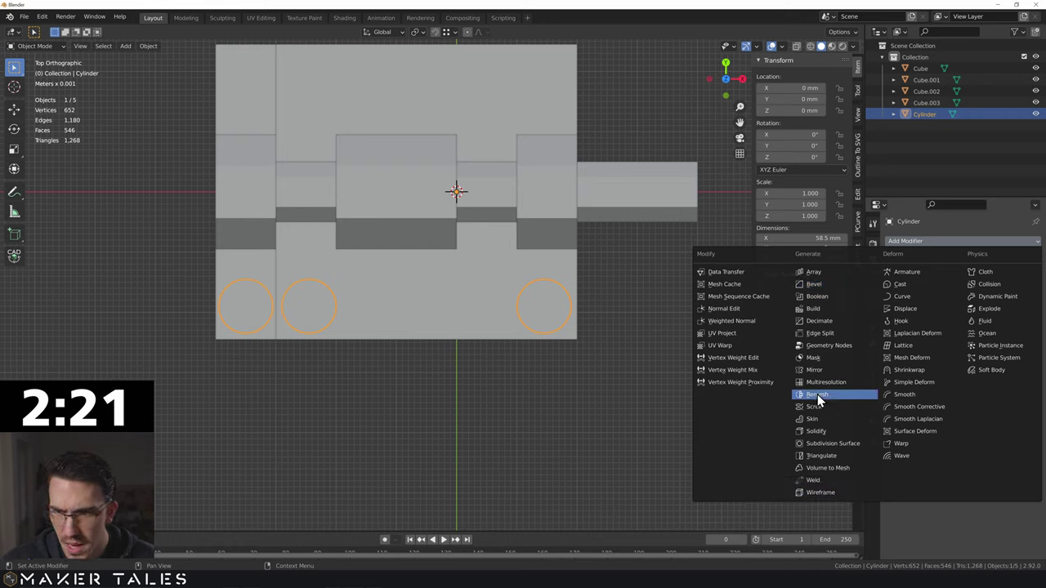
left_click(827, 381)
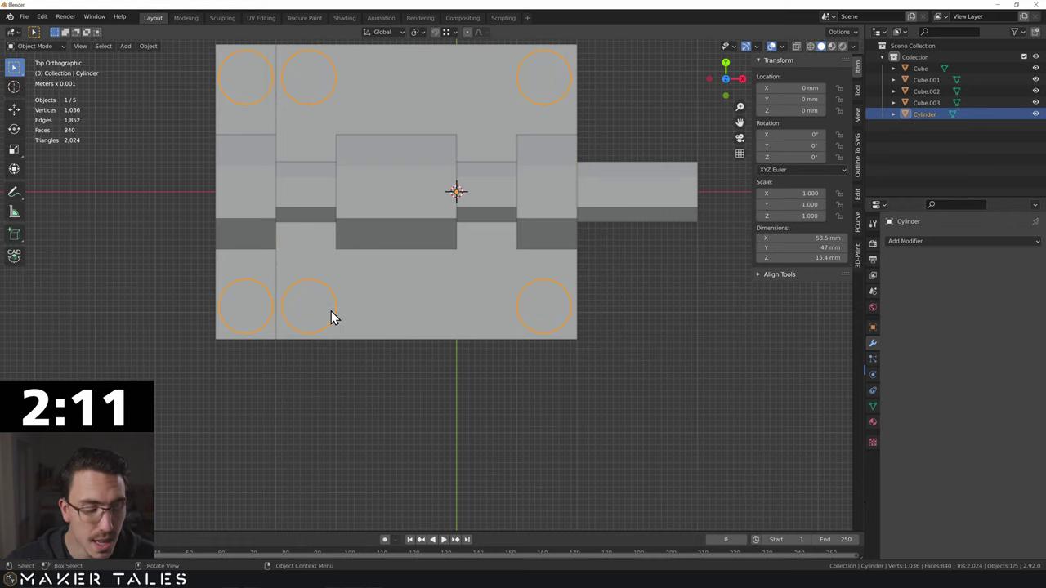
Apply the mirror, separate by loose parts, and join the four middle and right cylinders
key("Tab")
key("p")
key("Tab")
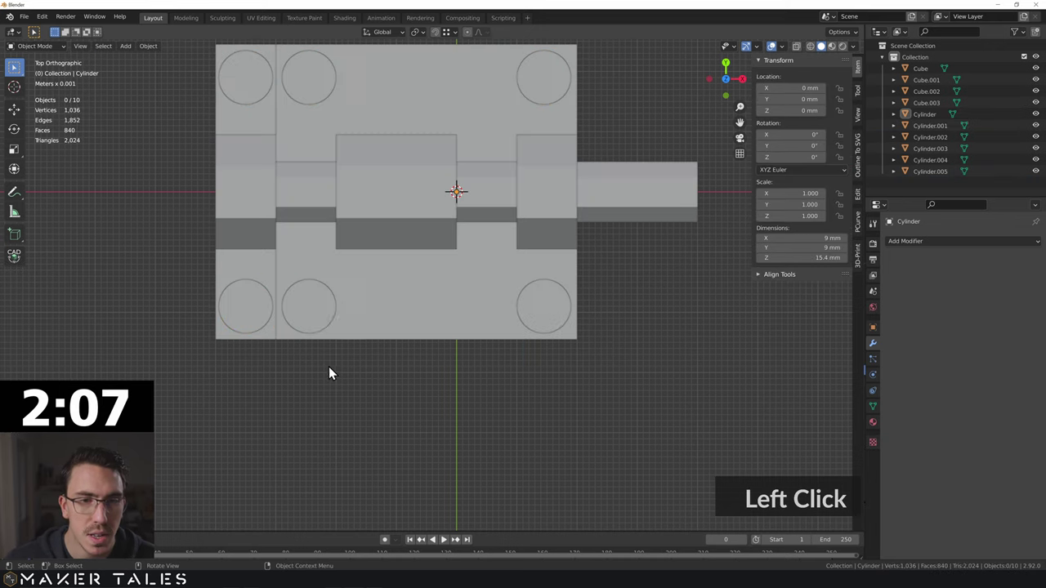
left_click(316, 101)
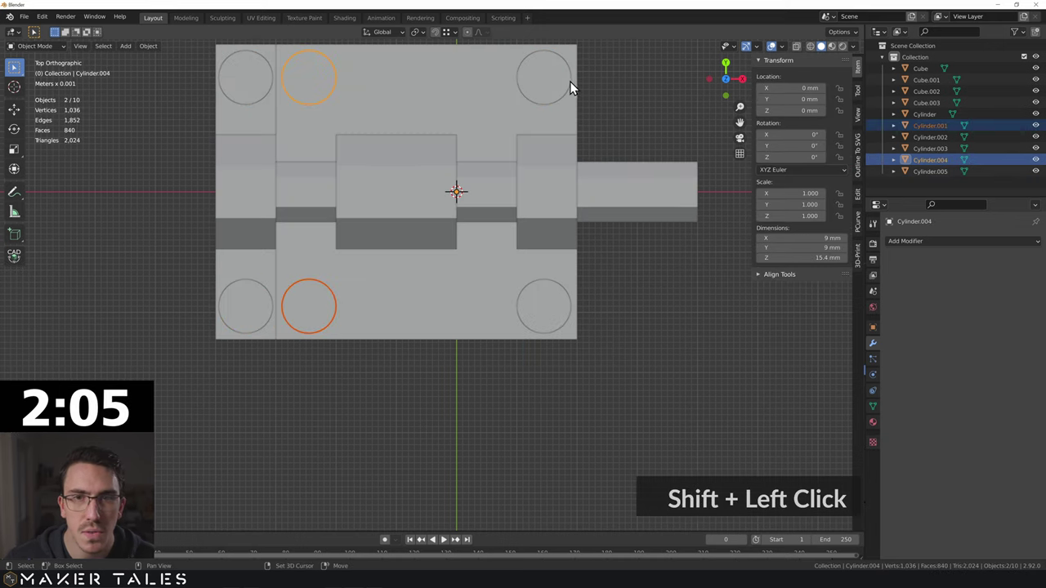
left_click(554, 92)
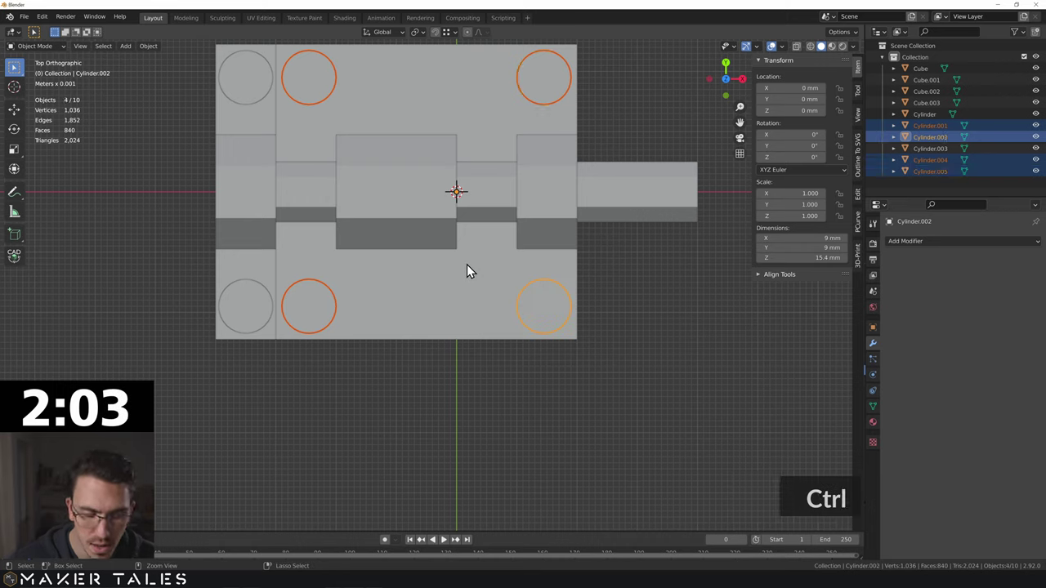
key("ctrl+j")
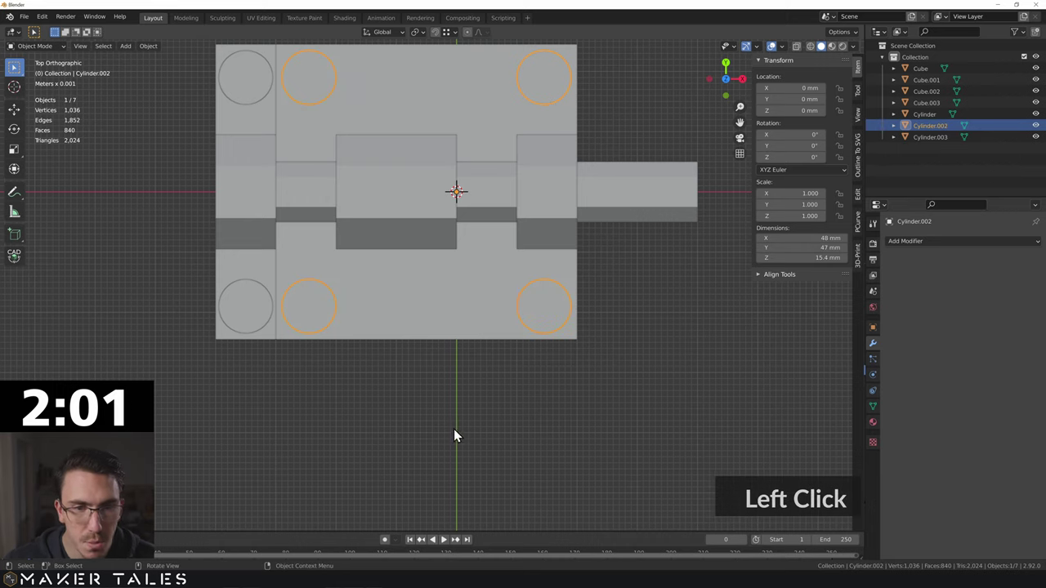
Join the left-hand cylinders into a second object
left_click(375, 306)
left_click(260, 313)
key("s")
left_click(261, 87)
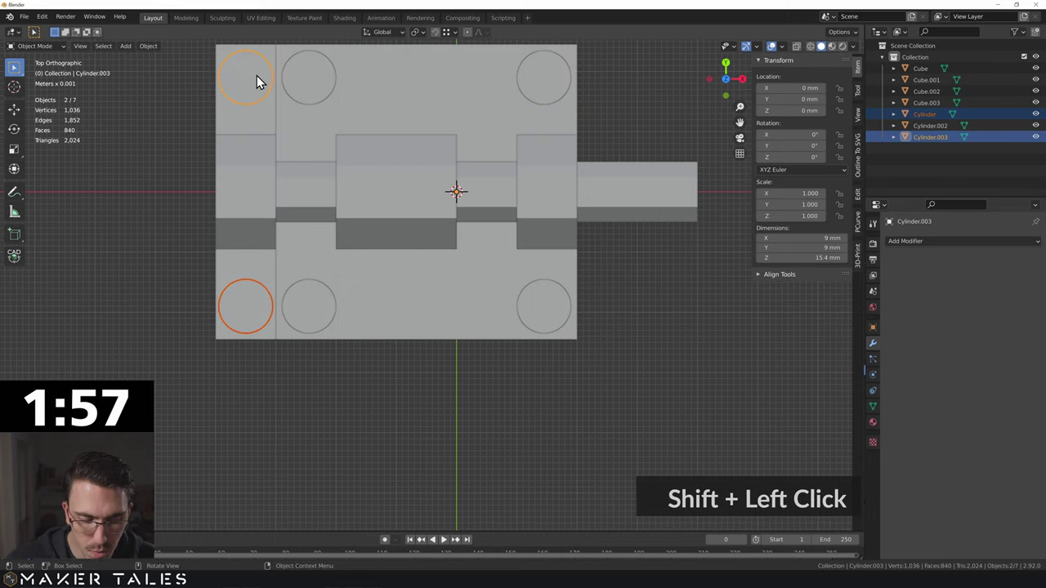
key("ctrl+j")
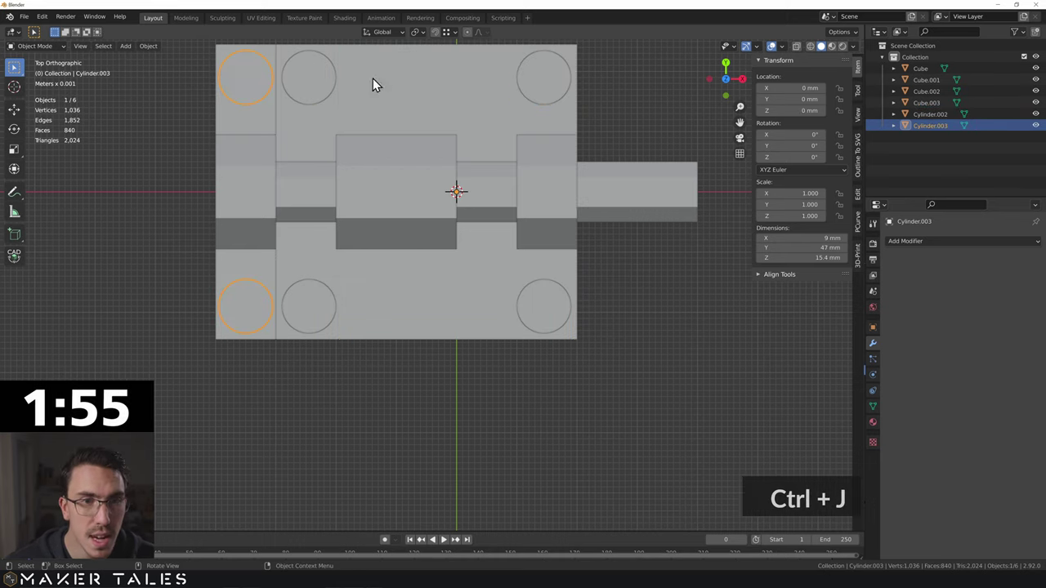
Select both screw-cutter groups in the 3D view
middle_click(249, 189)
left_click(513, 217)
key("s")
left_click(362, 249)
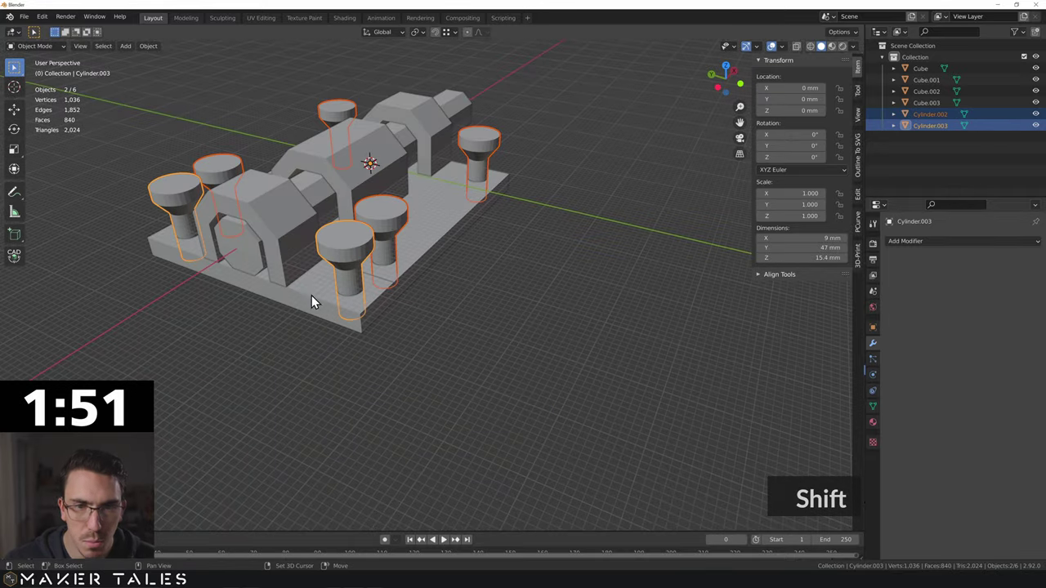
Move both cutter groups down along Z, adjusting the height from Front Orthographic
scroll("up", 3)
middle_click(365, 310)
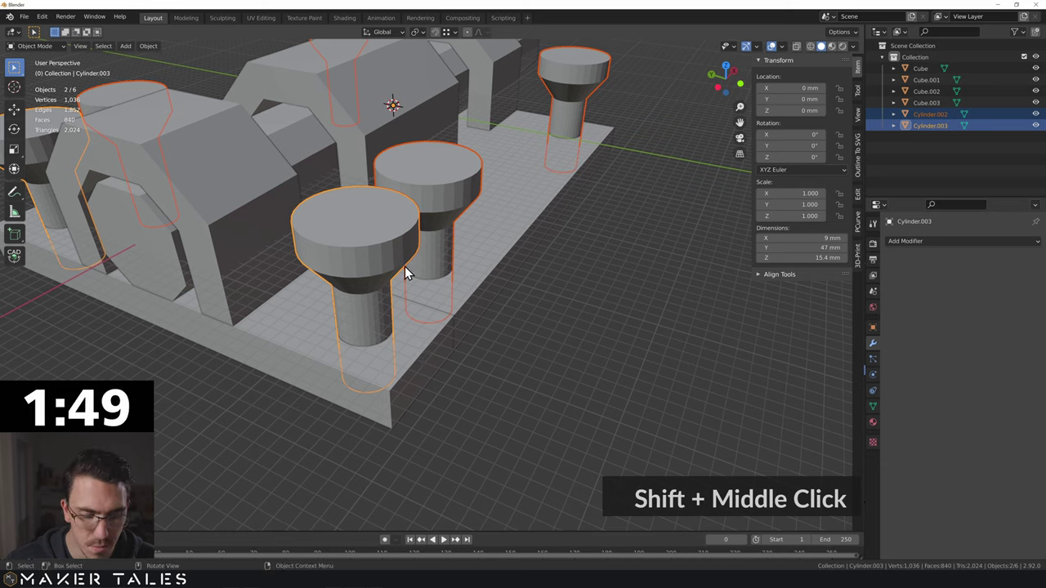
type("gz")
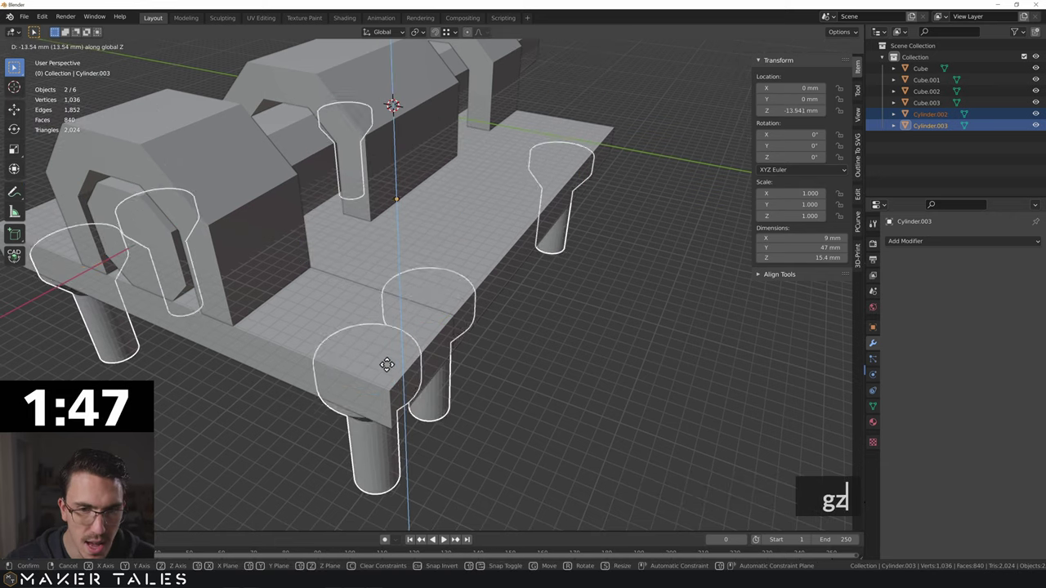
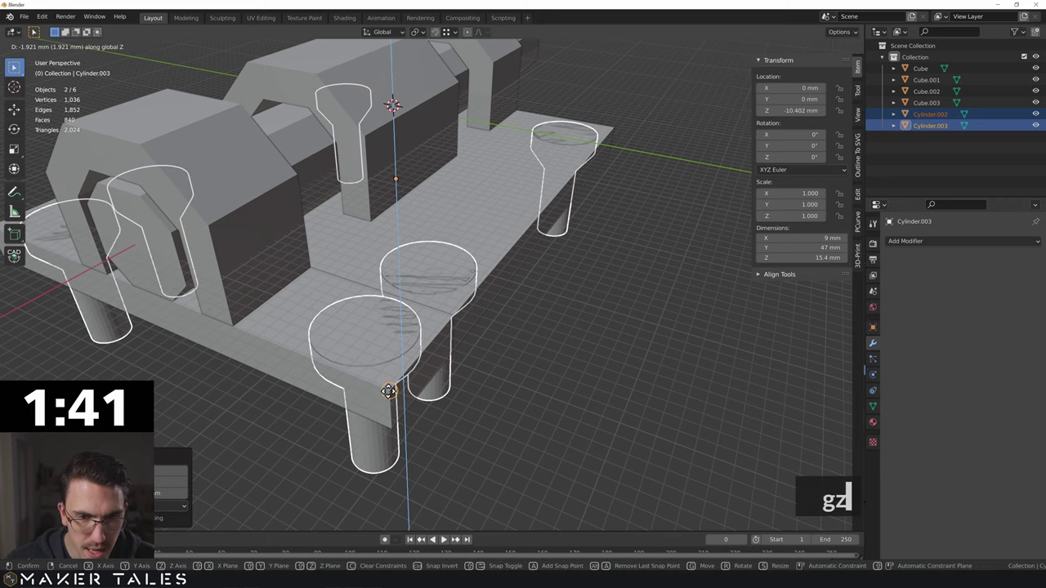
left_click(395, 402)
middle_click(394, 408)
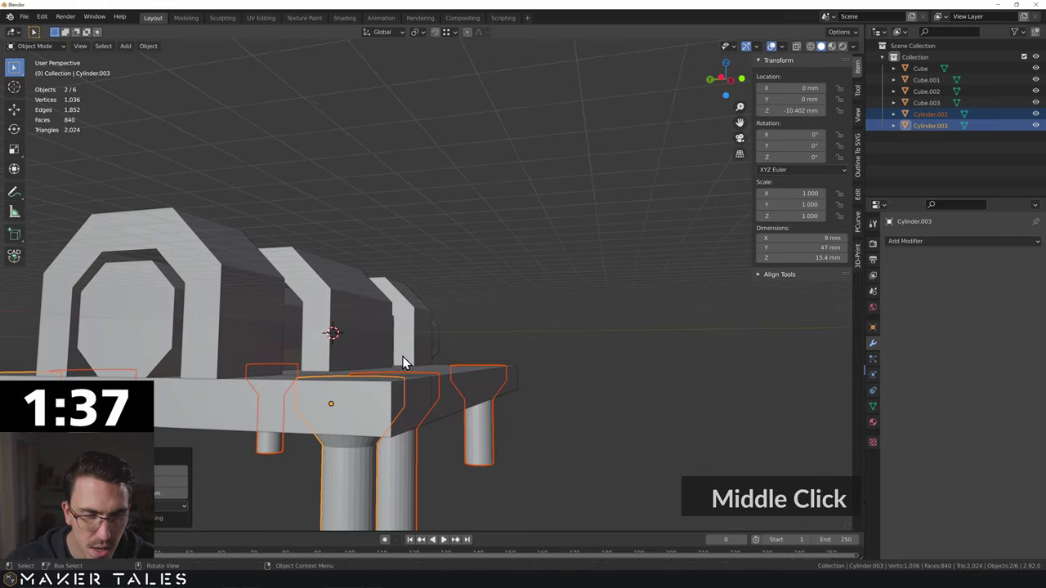
type("1")
type("gz")
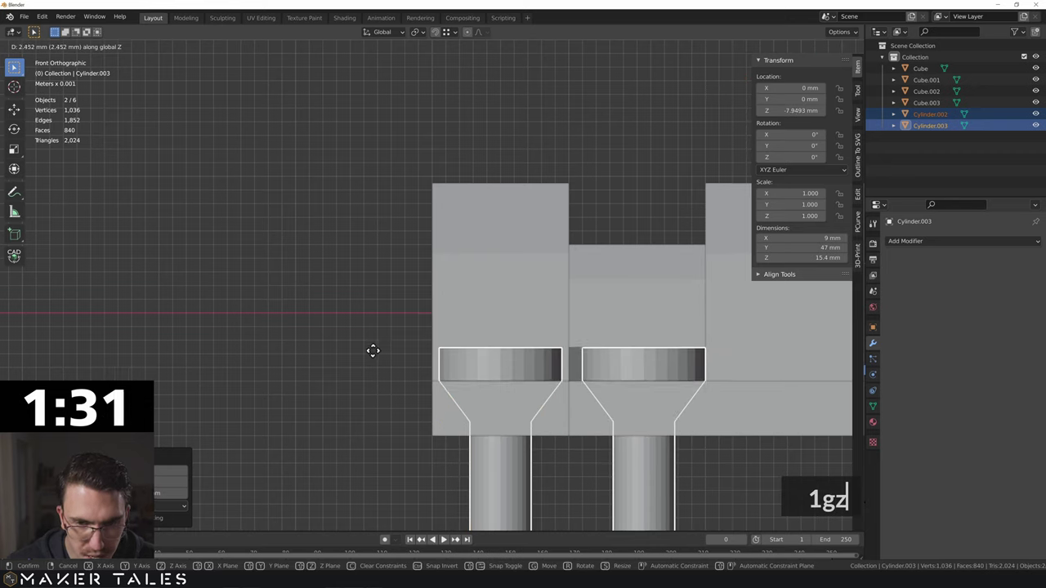
left_click(377, 358)
Align a screw head with the plate top using CAD Transform snapping
scroll("up", 3)
middle_click(512, 375)
key("alt+c")
type("g")
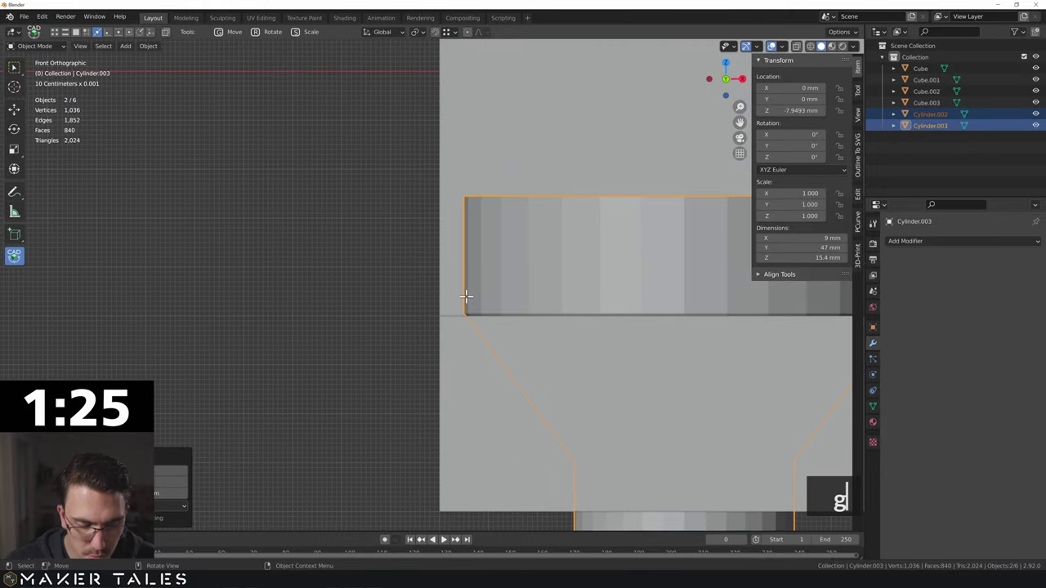
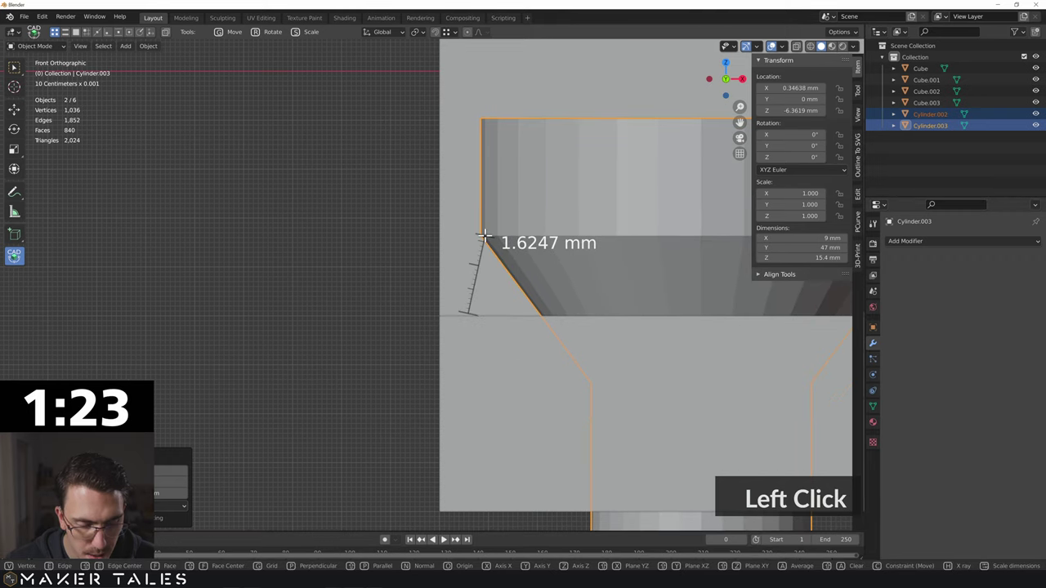
key("z")
key("g")
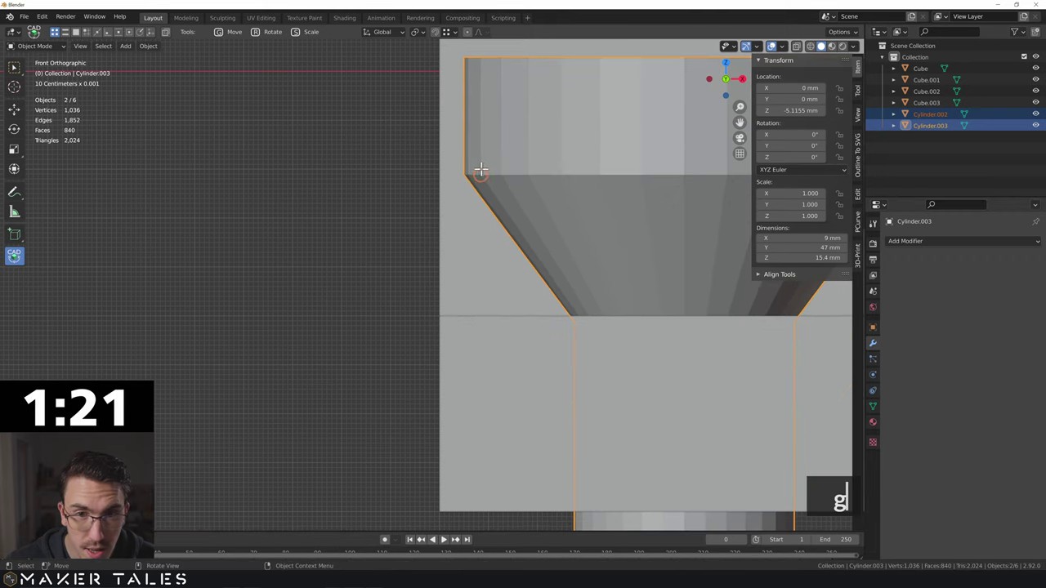
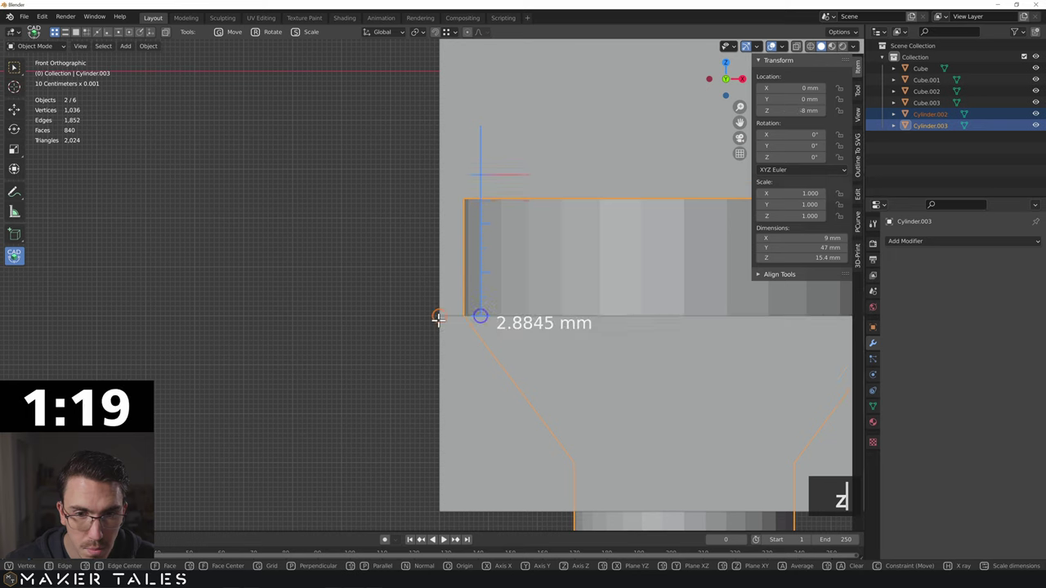
left_click(441, 327)
Confirm the cutters sit at -8 mm, heads flush with the plate, and review the latch
scroll("down", 3)
key("Tab")
middle_click(342, 337)
scroll("down", 3)
key("Tab")
left_click(385, 384)
middle_click(450, 319)
middle_click(505, 336)
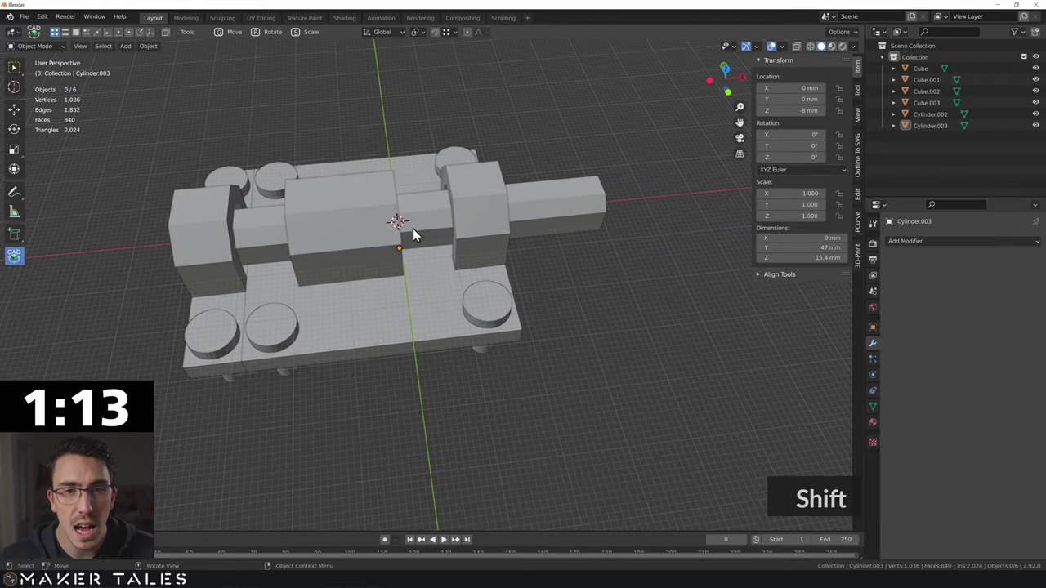
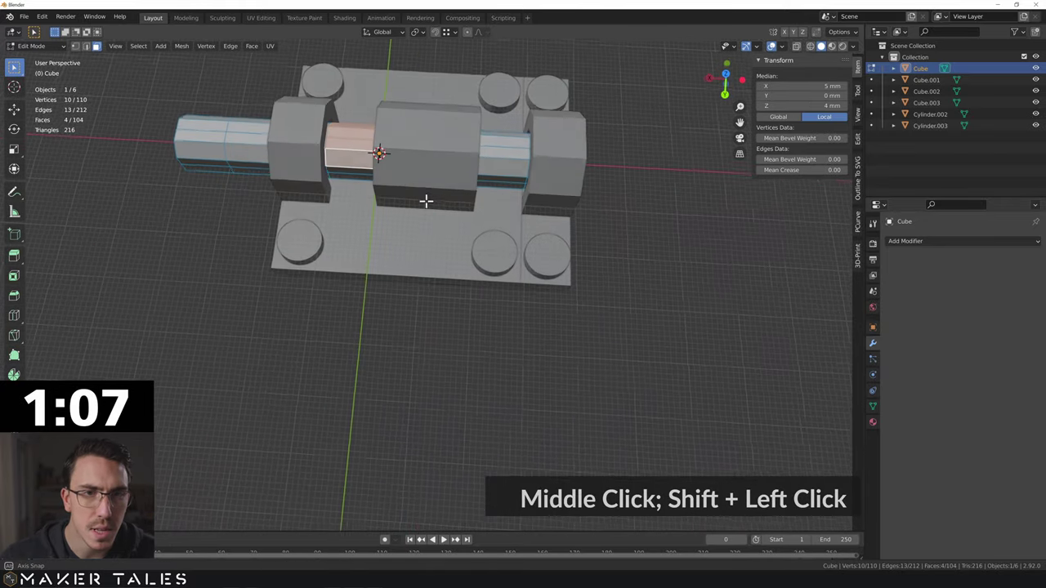
Extrude the bolt's middle top face into an upright handle and delete the housing's middle faces
middle_click(483, 204)
type("e")
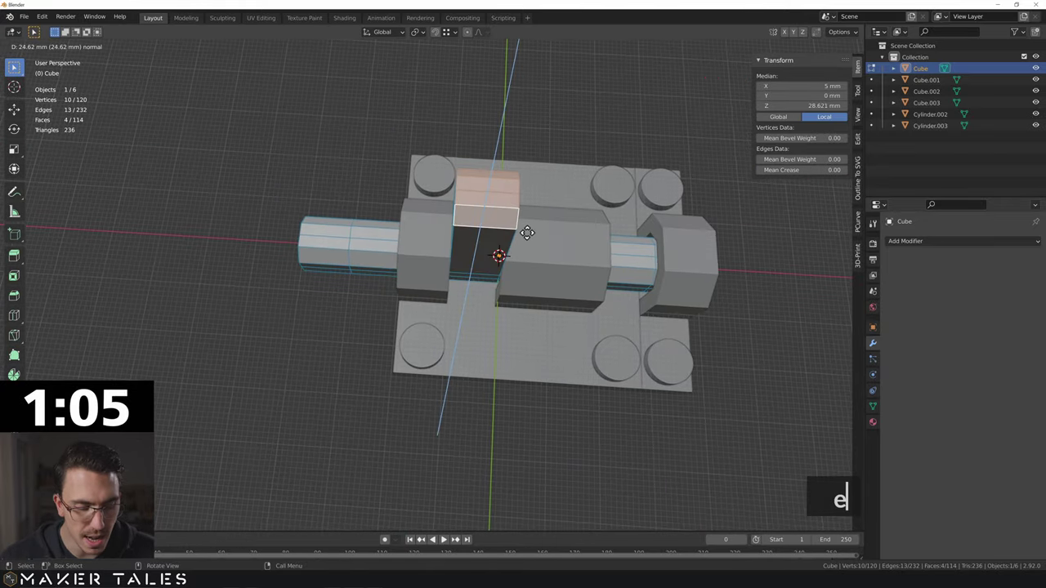
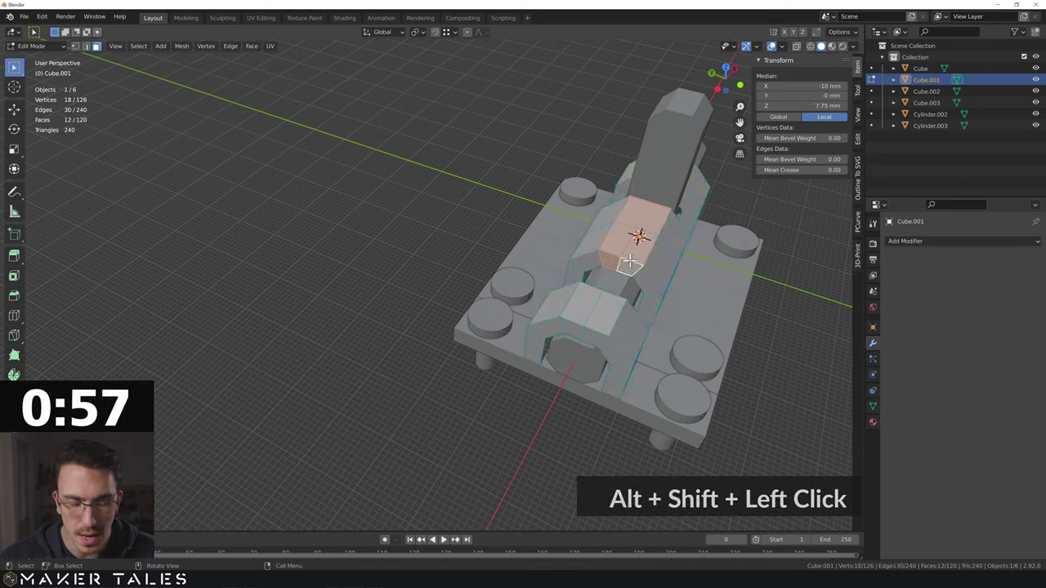
key("x")
left_click(634, 270)
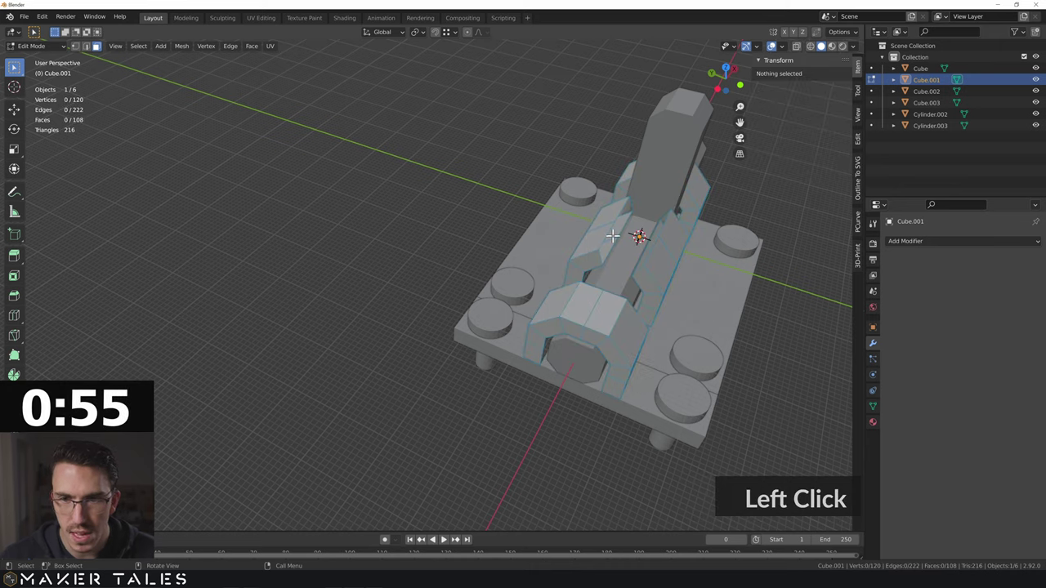